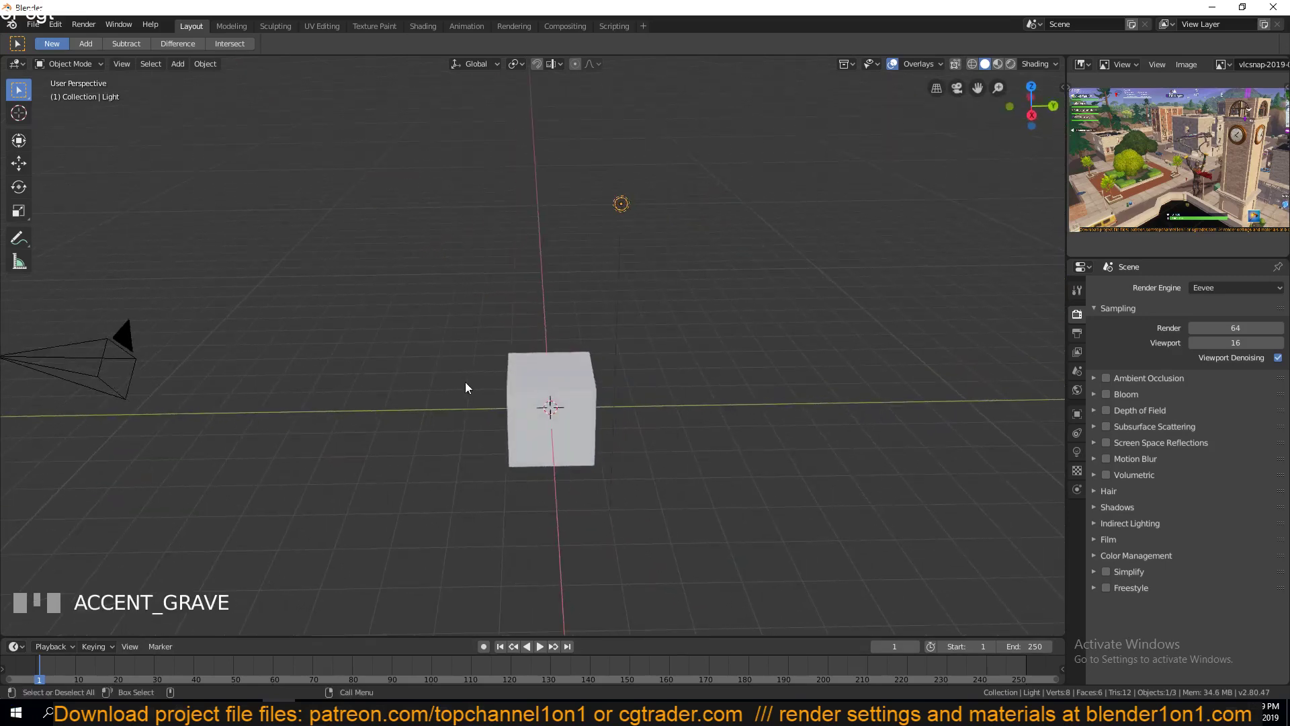
- Orbit around the original cube to view the scene from a new angle
left_click(230, 312)
left_click(490, 310)
left_click_drag(737, 229, 635, 369)
left_click(207, 289)
left_click_drag(35, 29, 420, 181)
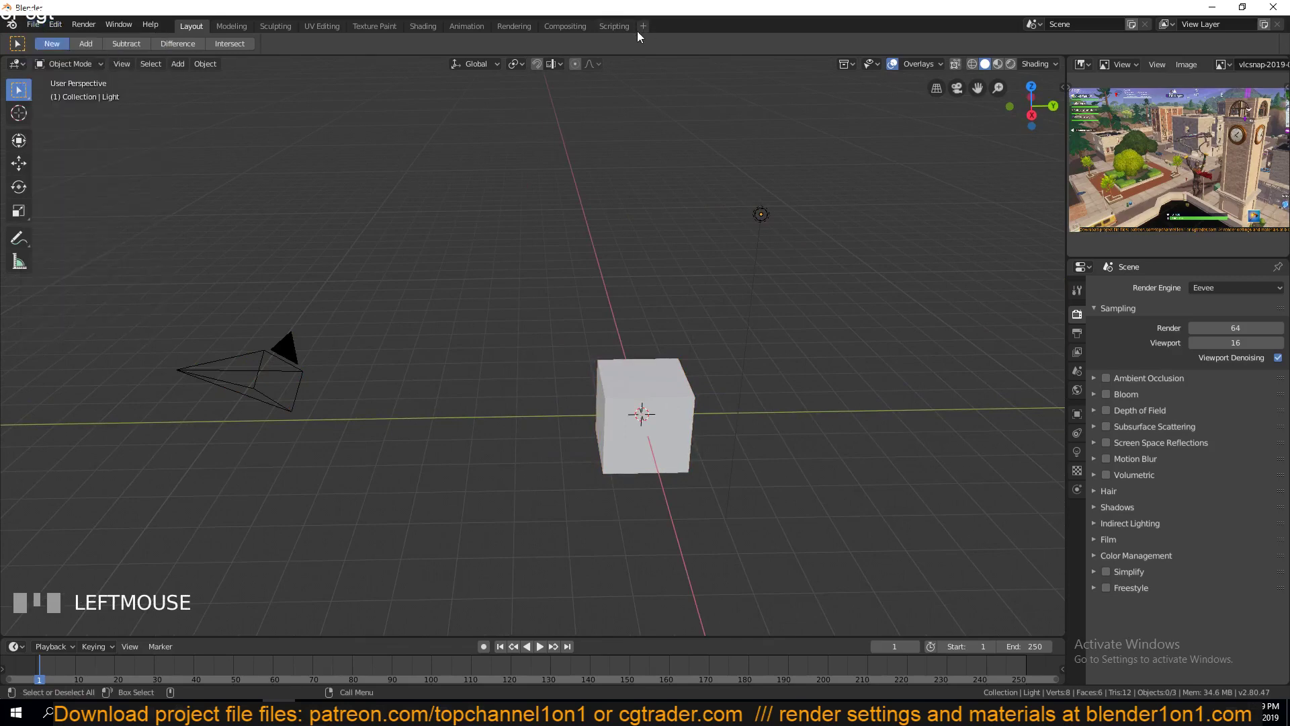
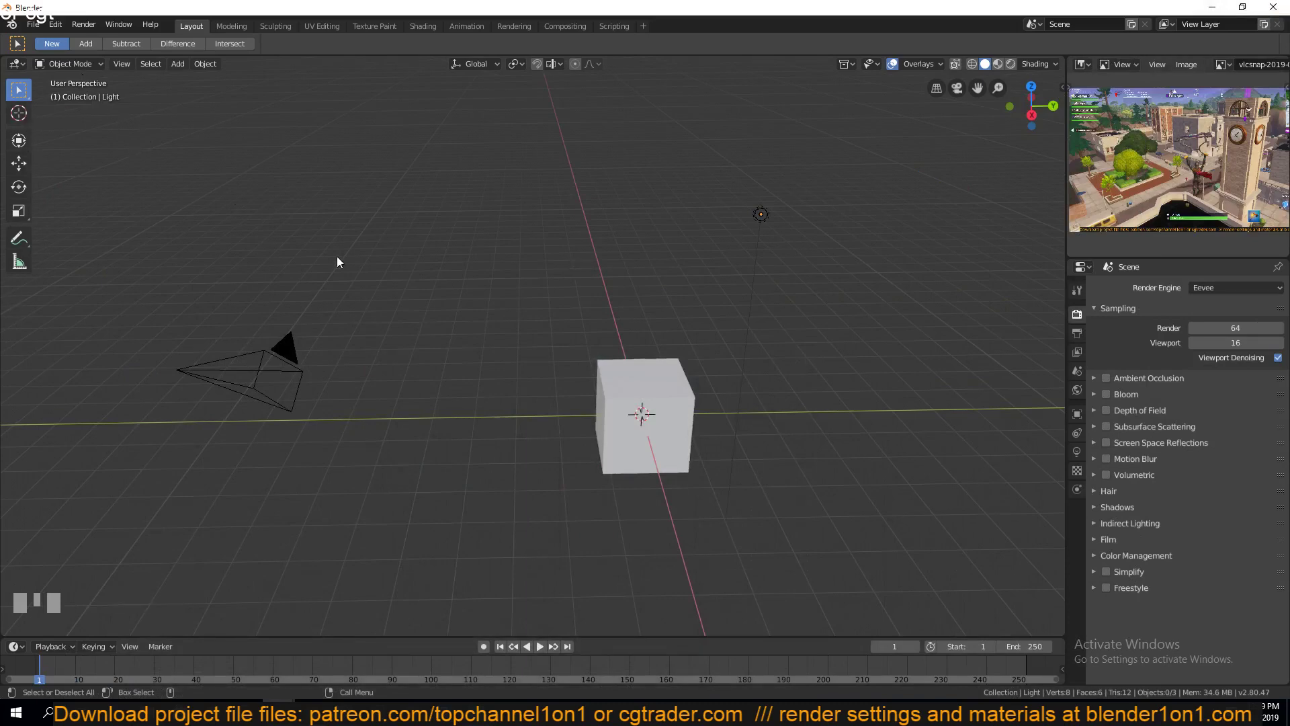
- Place the 3D cursor at a spot above and to the left of the original cube
left_click(18, 92)
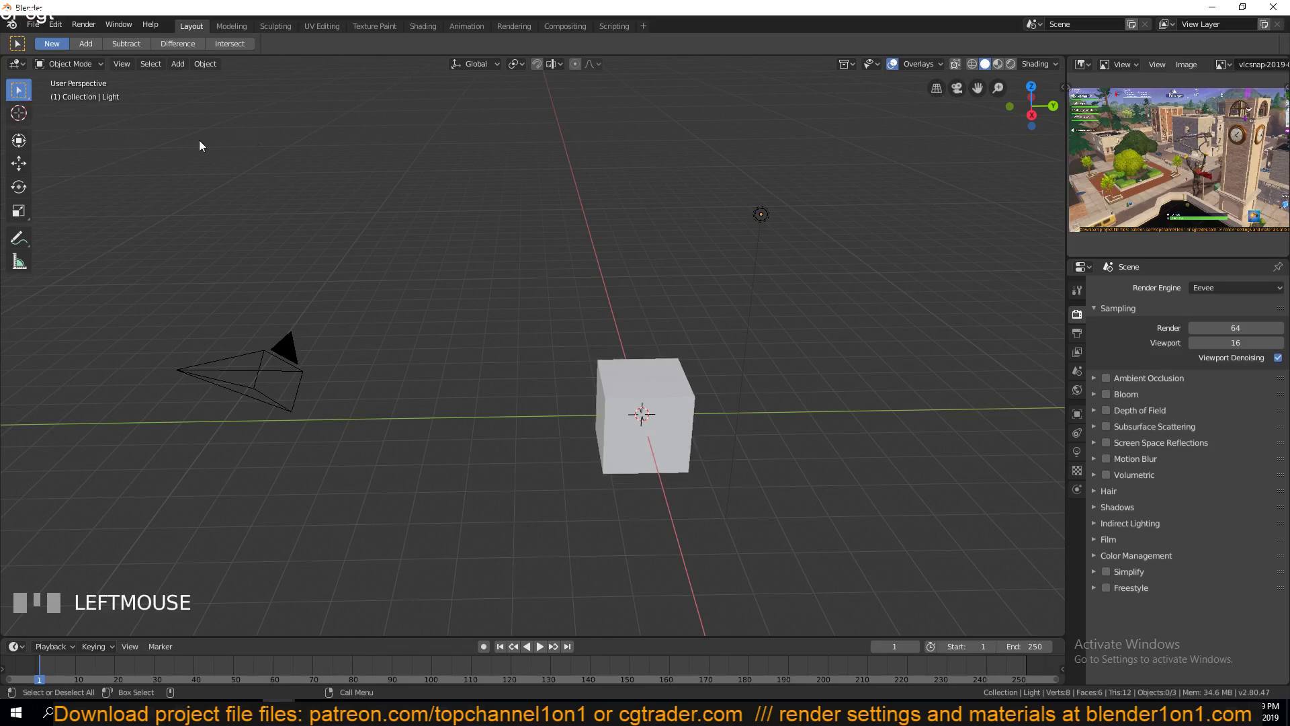
left_click(27, 120)
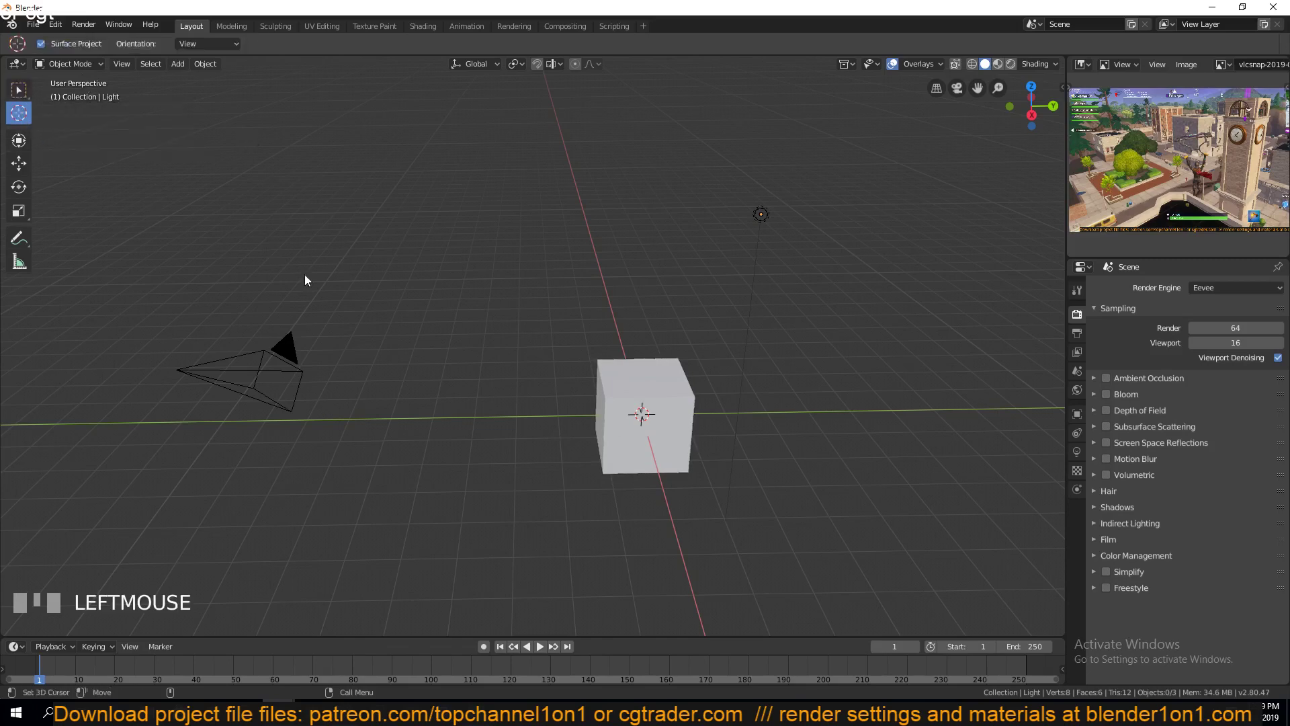
left_click(382, 244)
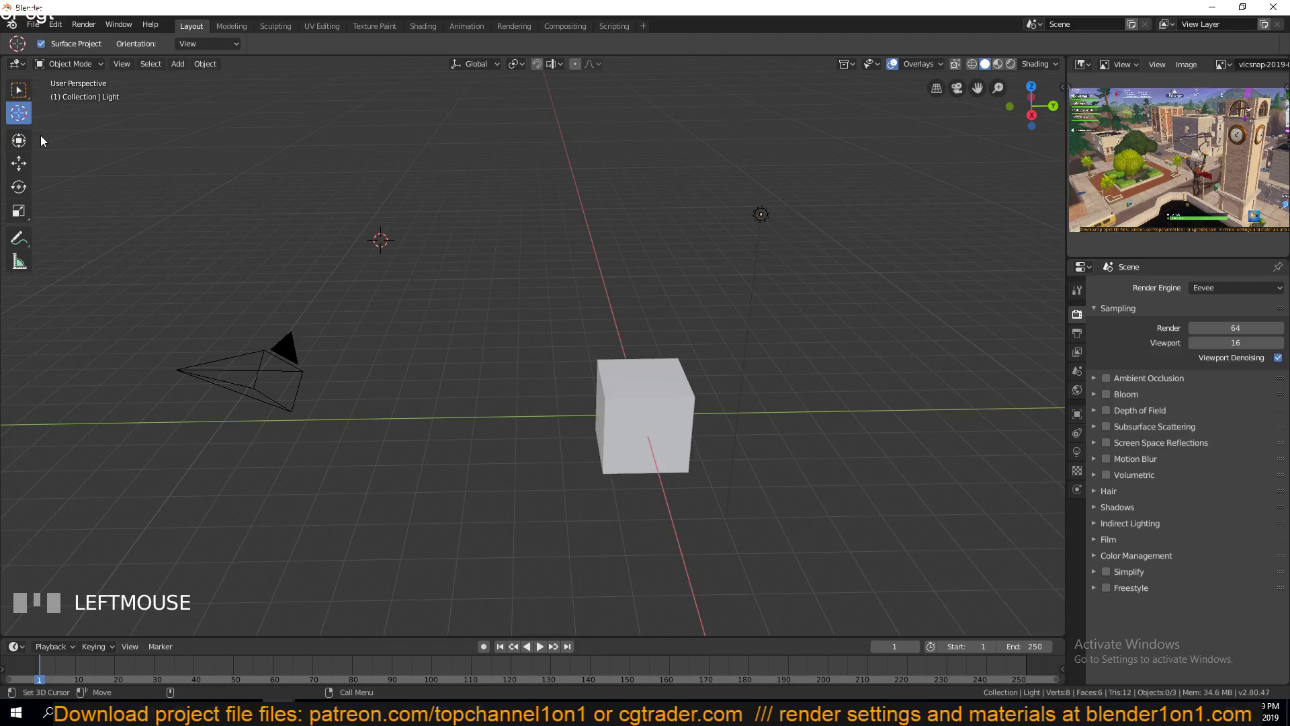
left_click(646, 213)
left_click(427, 268)
left_click(220, 246)
left_click(367, 276)
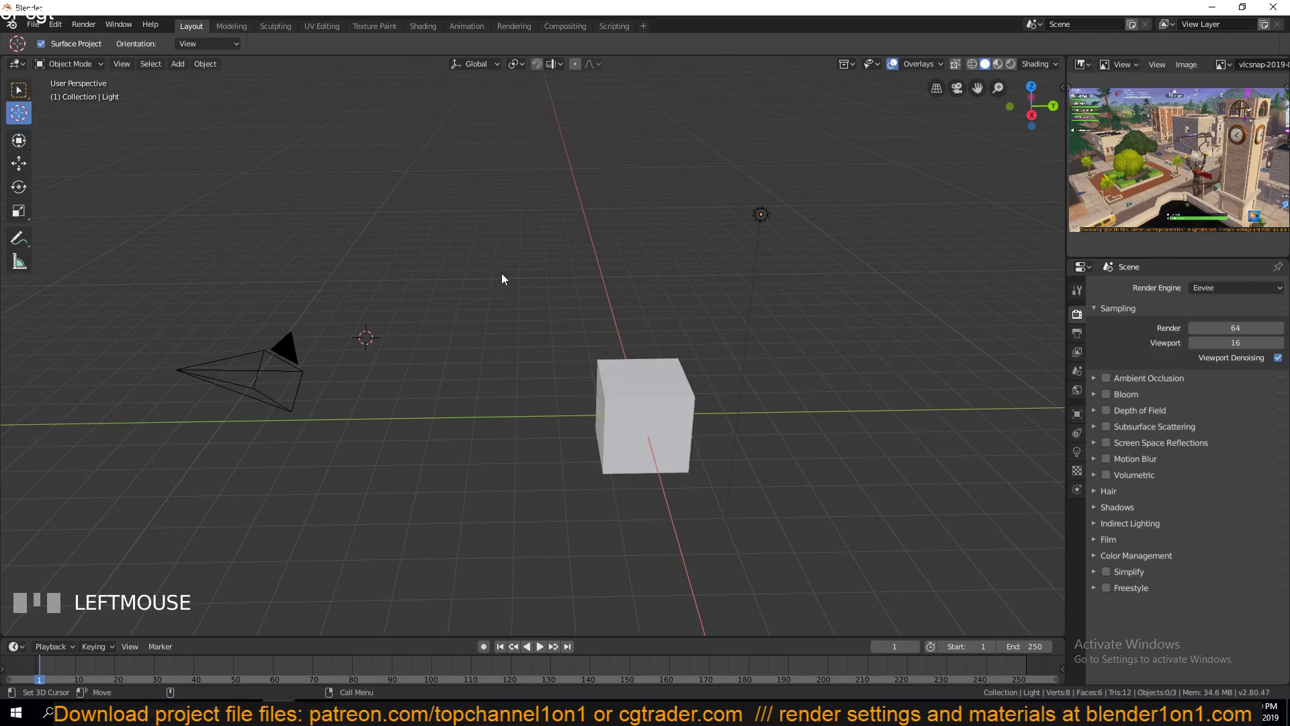
left_click(617, 241)
left_click(332, 289)
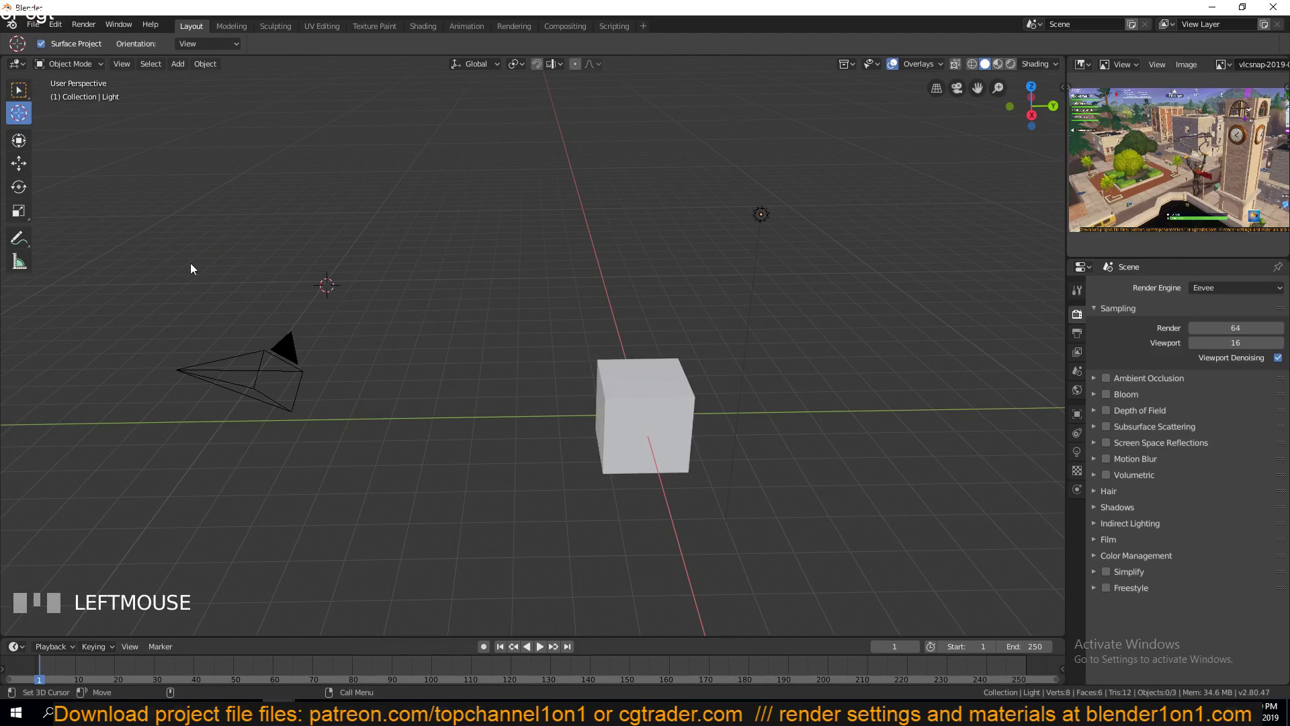
left_click(250, 260)
left_click(427, 253)
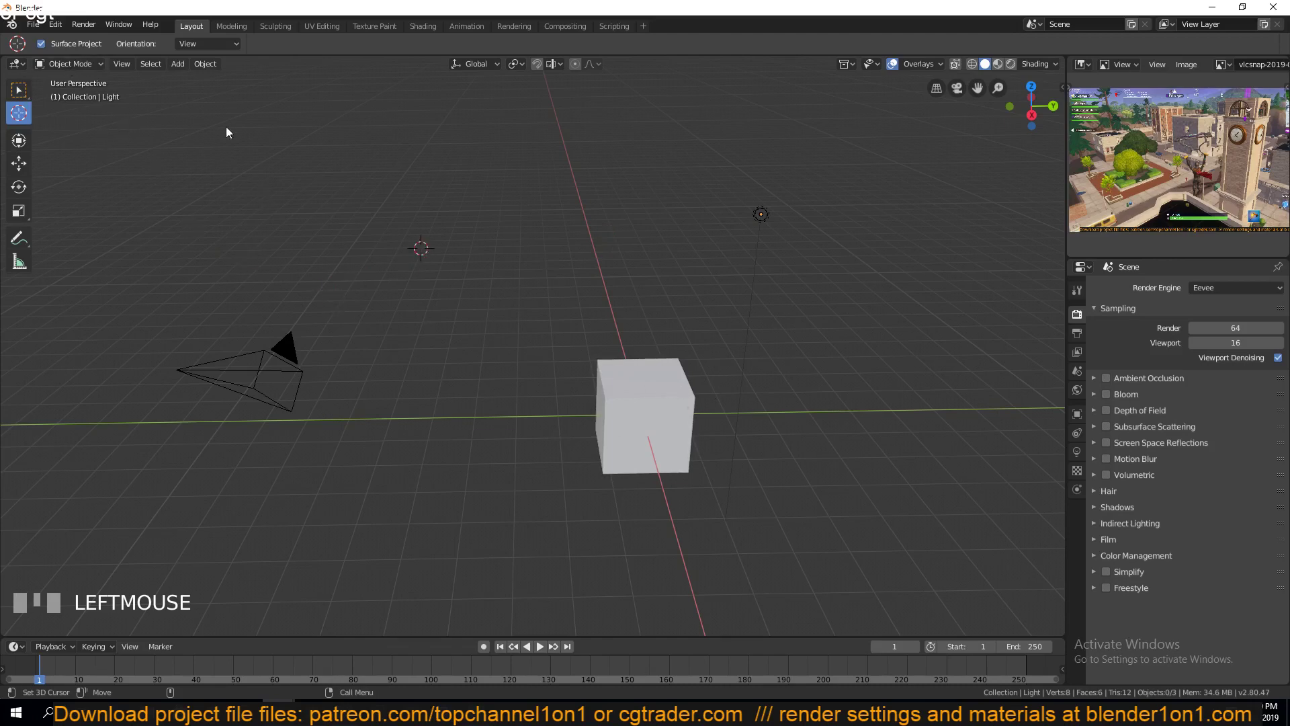
- Add a cube at the 3D cursor, then move the cursor to the scene's upper right
left_click_drag(182, 70, 57, 141)
left_click(877, 185)
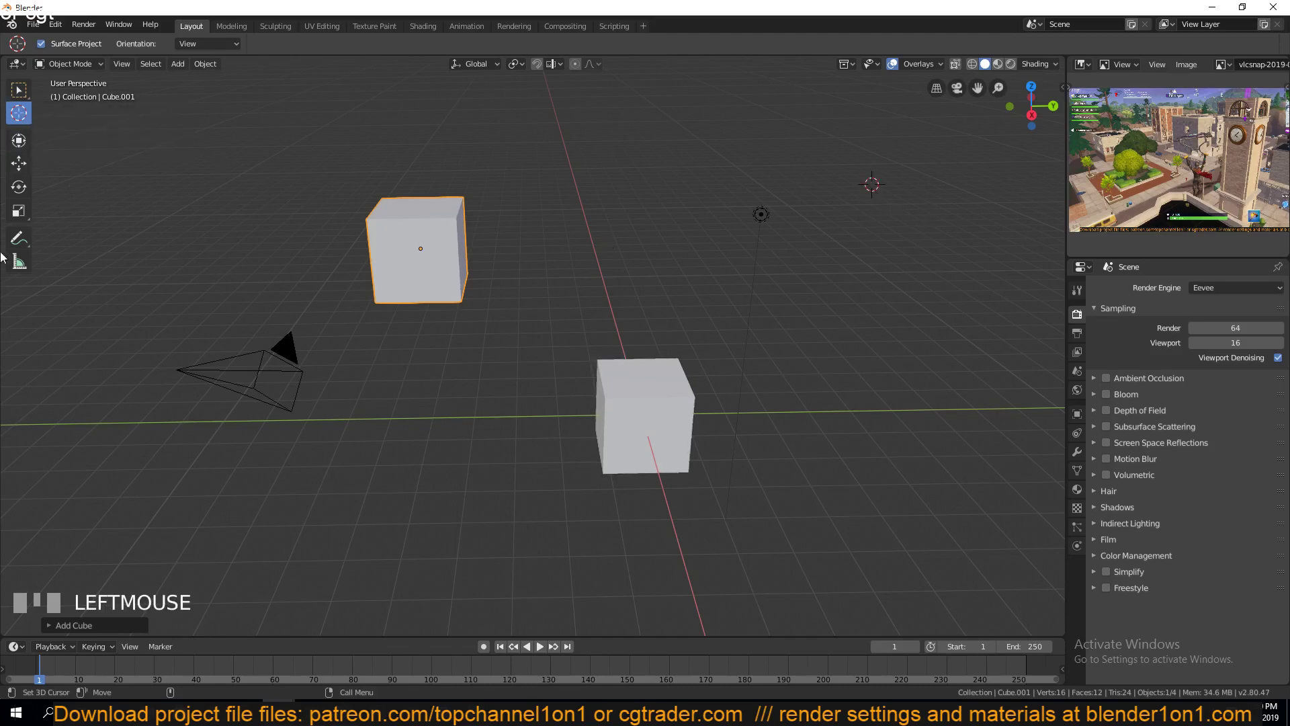
- Add a circle mesh at the 3D cursor in the scene's upper right
left_click_drag(183, 69, 382, 294)
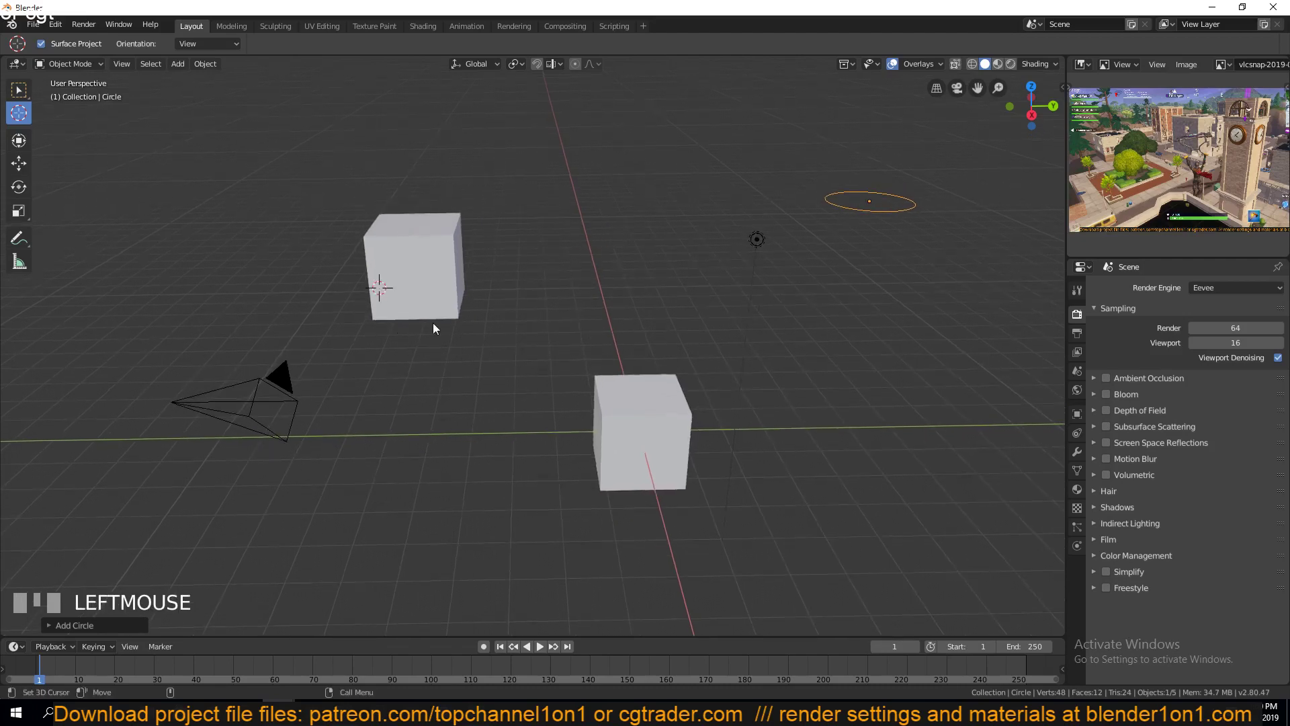
left_click(166, 197)
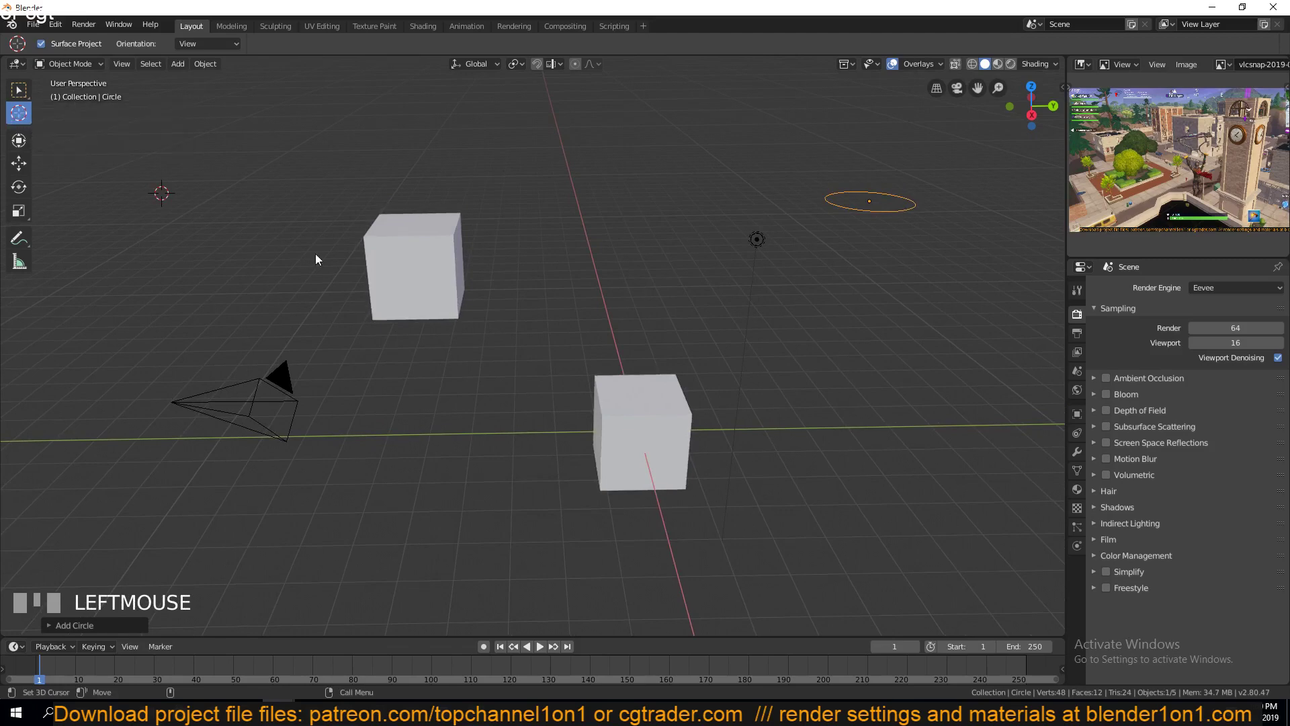
left_click(369, 262)
left_click(677, 409)
left_click(907, 144)
left_click(770, 243)
left_click(282, 306)
left_click(253, 391)
left_click(126, 245)
left_click(87, 142)
left_click(442, 218)
left_click_drag(631, 208, 501, 140)
left_click(608, 143)
left_click(592, 250)
left_click(453, 385)
left_click(223, 250)
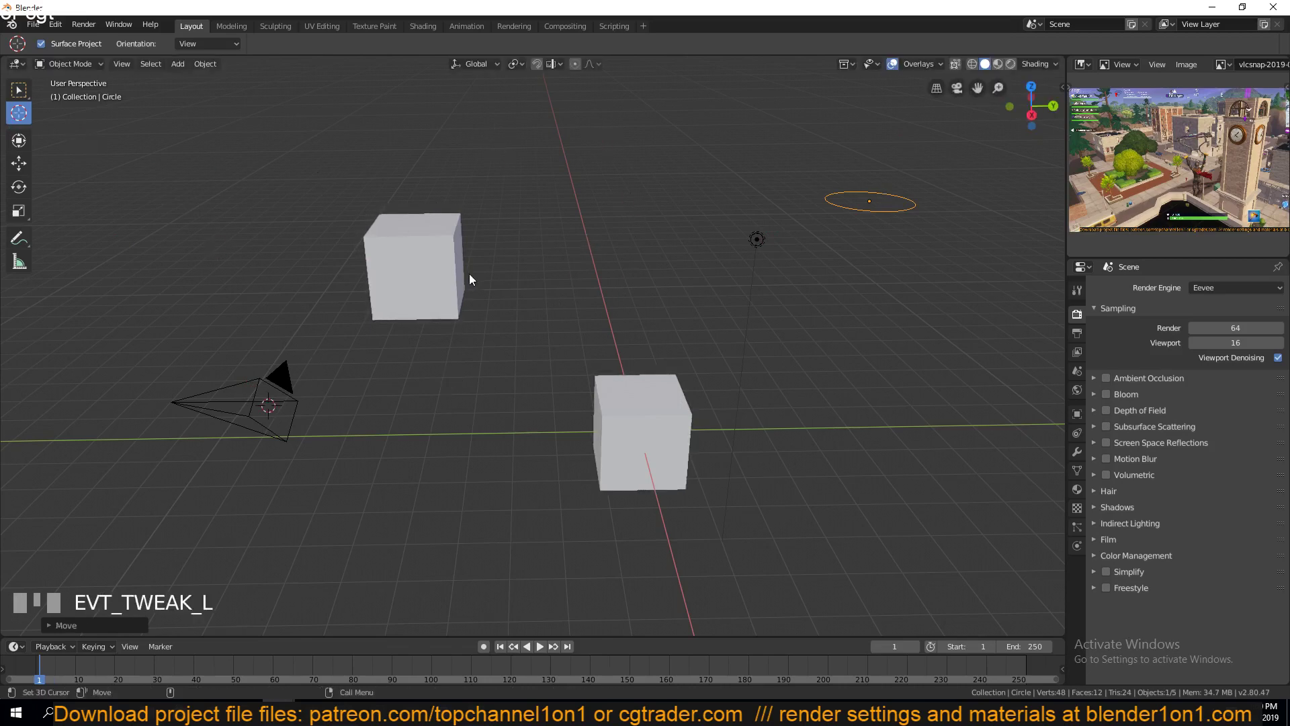
left_click(469, 269)
left_click_drag(475, 282, 92, 135)
left_click(422, 263)
left_click(215, 374)
left_click(223, 398)
left_click(637, 422)
left_click(745, 243)
left_click(756, 243)
left_click(885, 196)
left_click(317, 243)
left_click(488, 312)
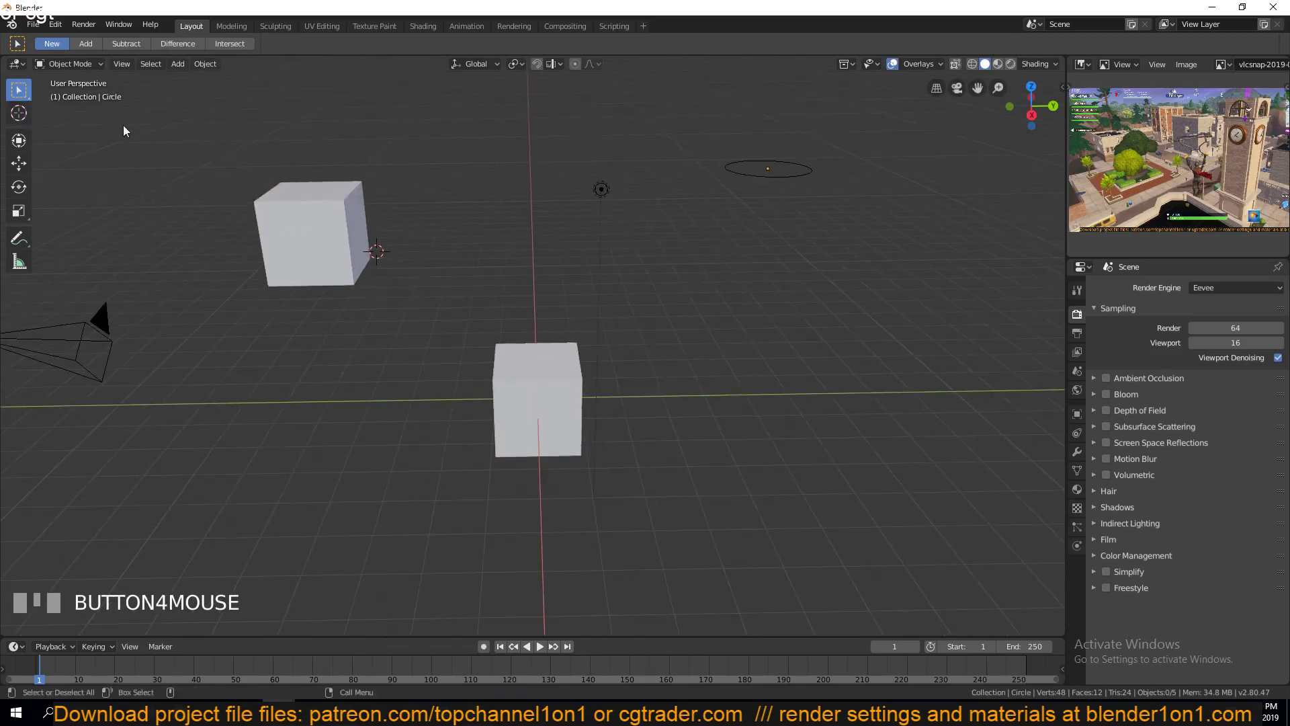
left_click(29, 112)
left_click(420, 228)
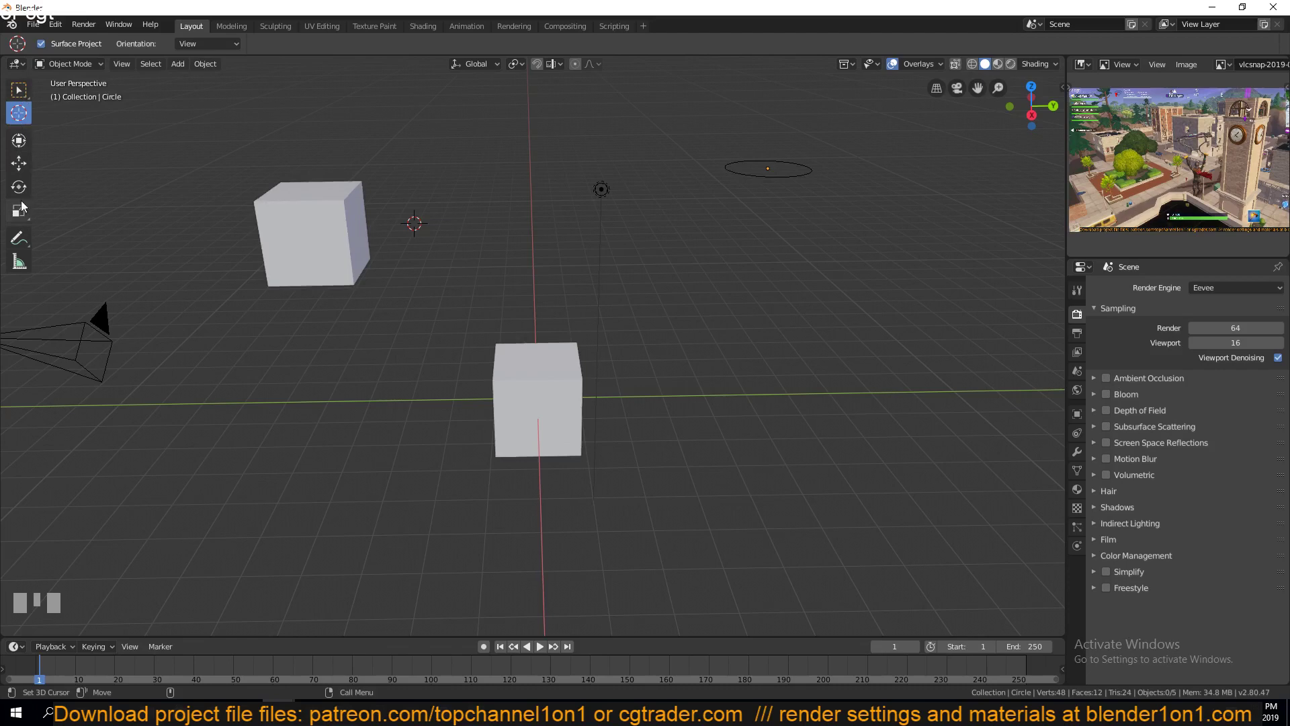
- Tilt the upper-left cube (Cube.001) to an angle with the Transform tool's rotation ring
left_click(27, 141)
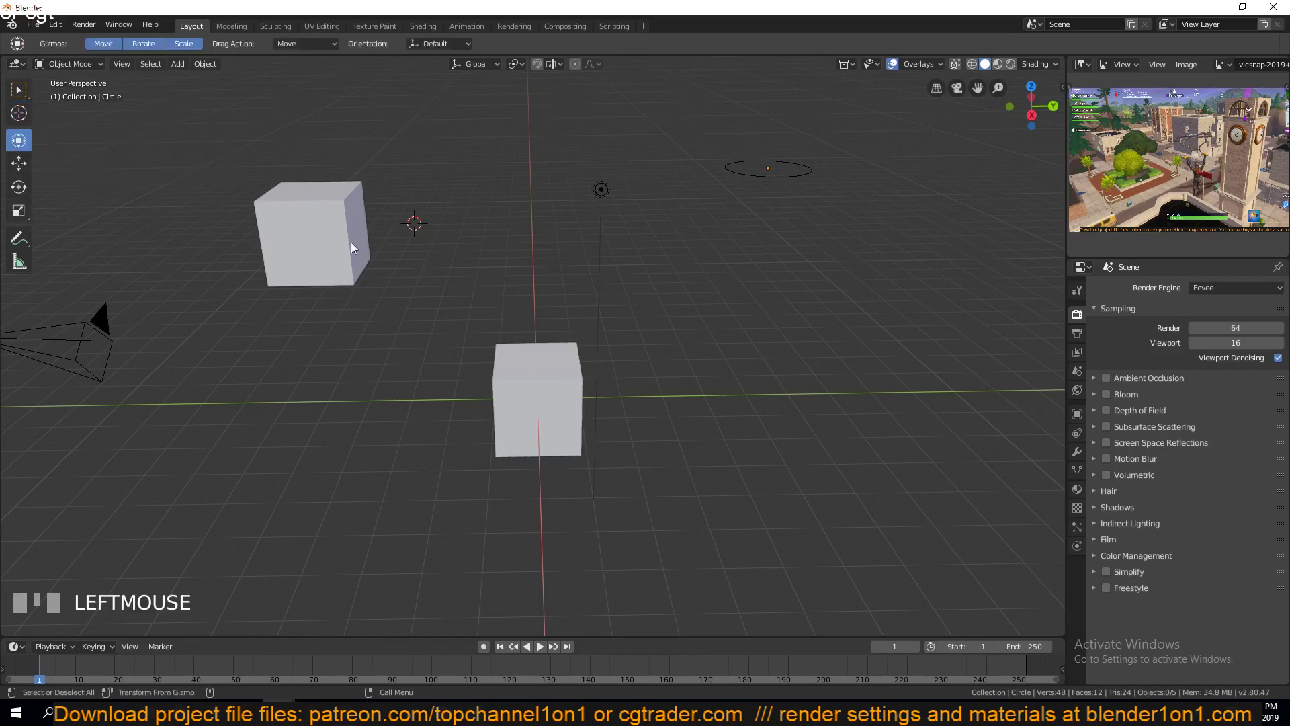
left_click(334, 213)
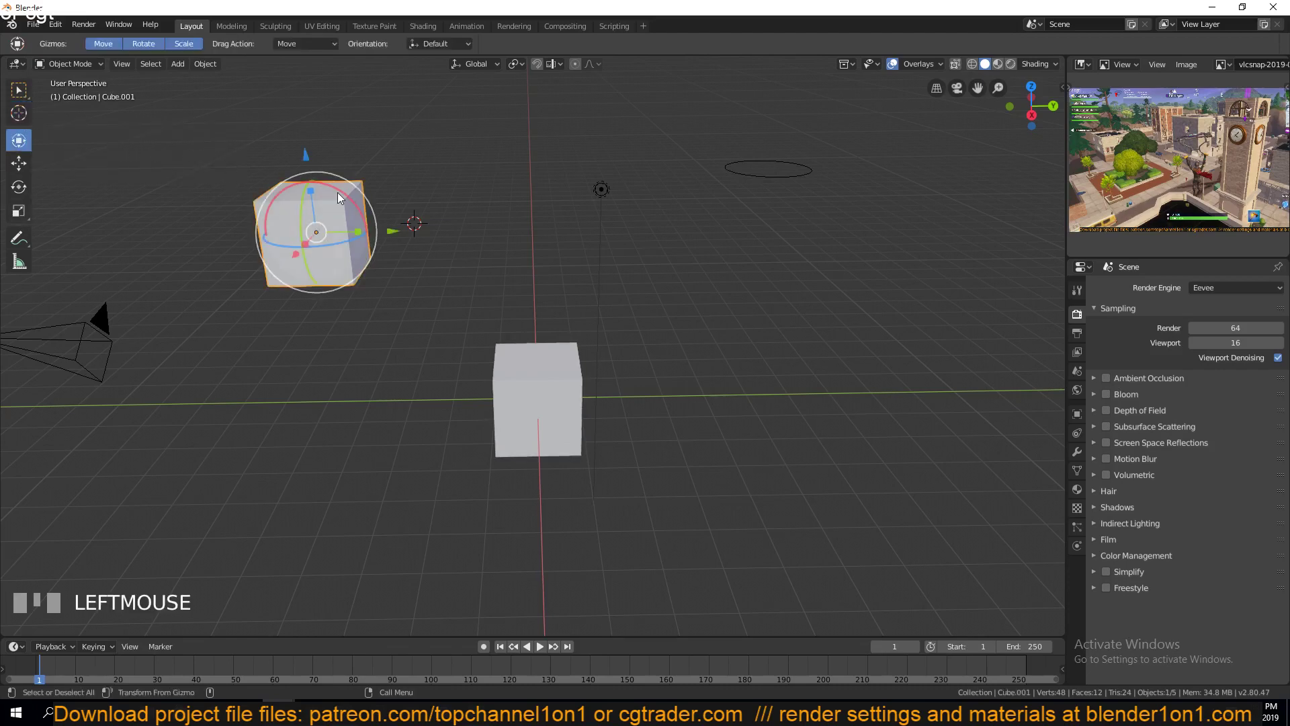
left_click_drag(340, 195, 850, 591)
- Zoom in and centre the view on the original cube to inspect it up close
scroll("up", 3)
scroll("up", 3)
scroll("down", 3)
scroll("up", 3)
scroll("down", 3)
scroll("up", 3)
scroll("down", 3)
scroll("up", 3)
scroll("down", 3)
scroll("up", 3)
scroll("down", 3)
scroll("up", 3)
scroll("down", 3)
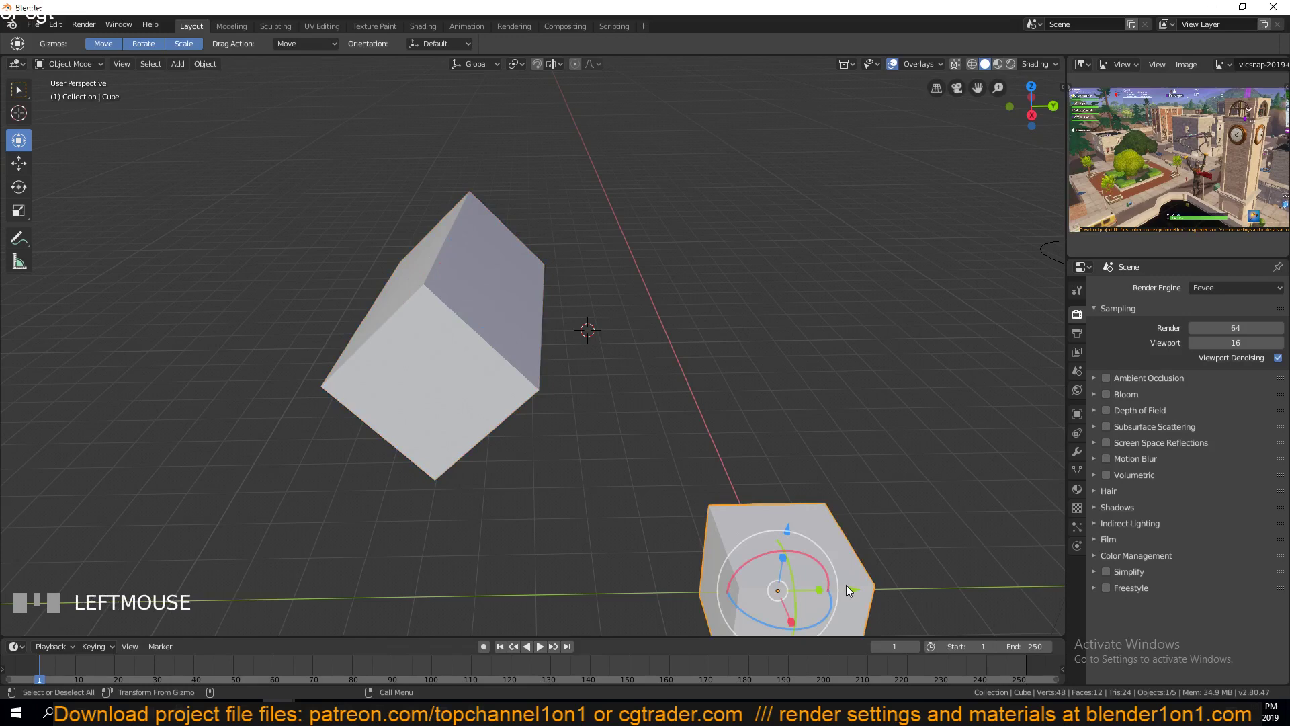
key("KP_Decimal")
scroll("down", 3)
key("`")
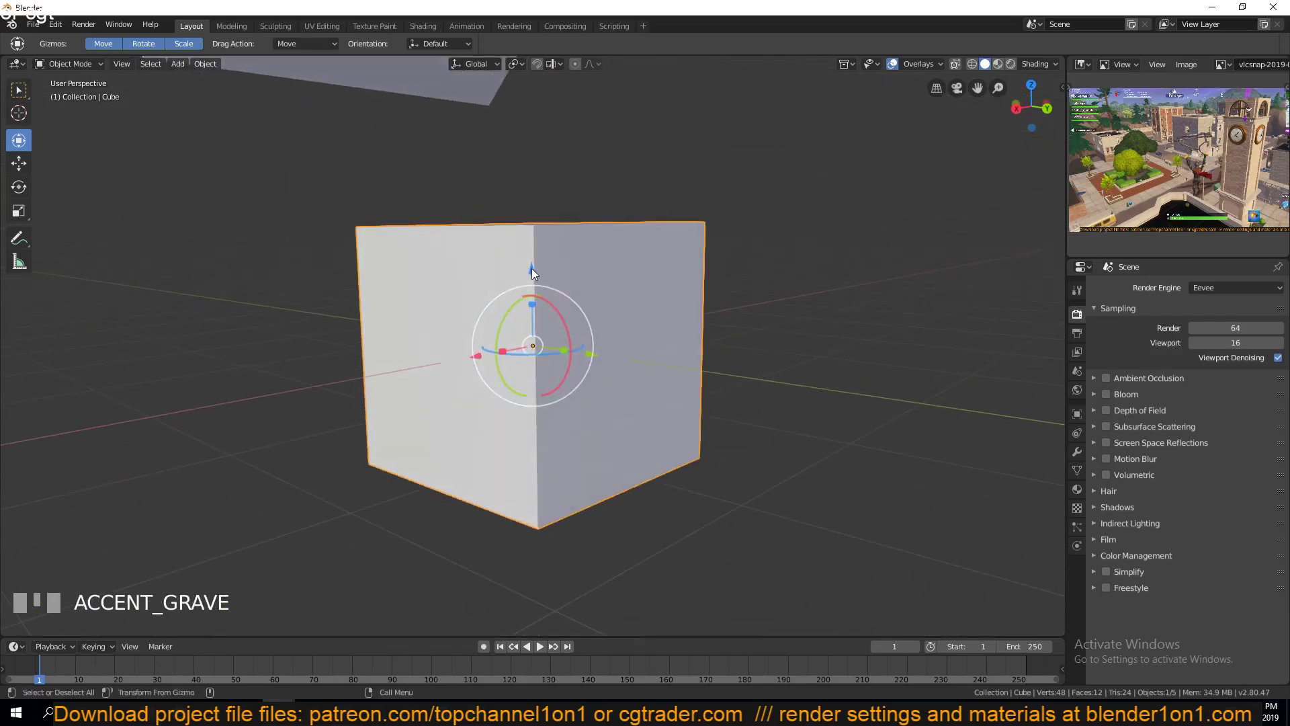
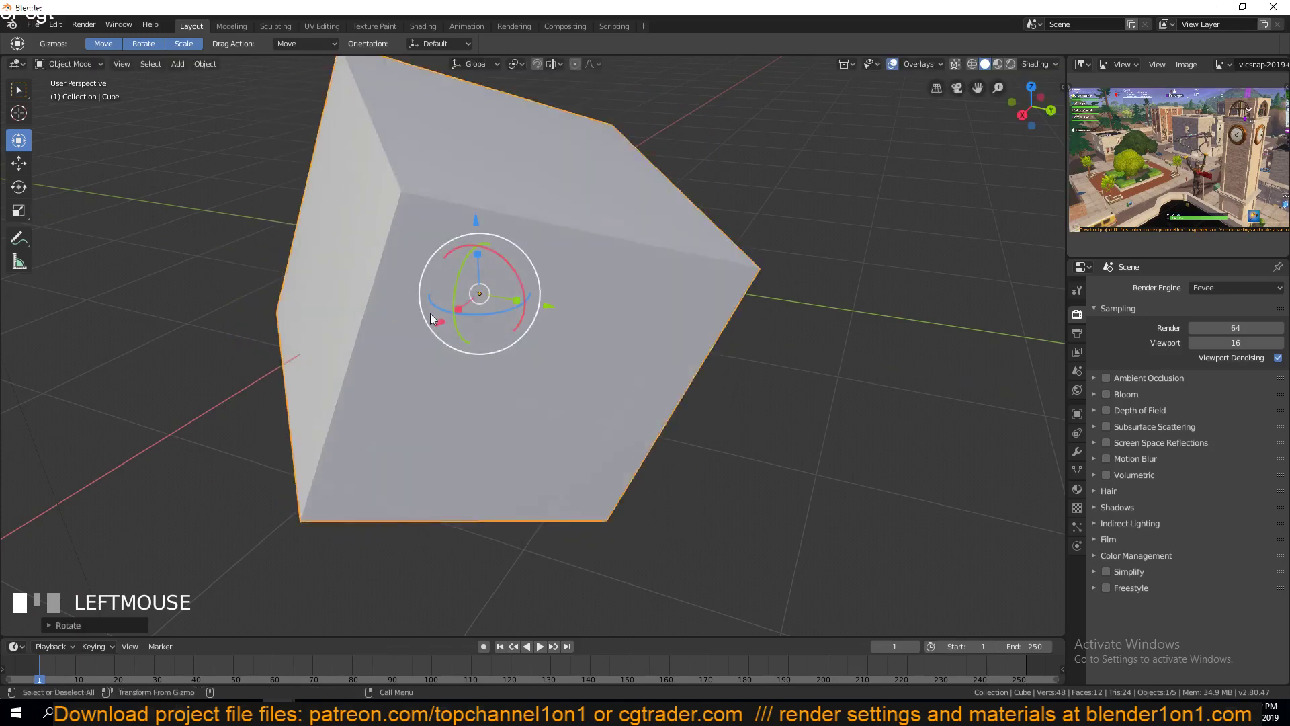
- Select the original cube and snap the view to an axis-aligned angle around it
scroll("down", 3)
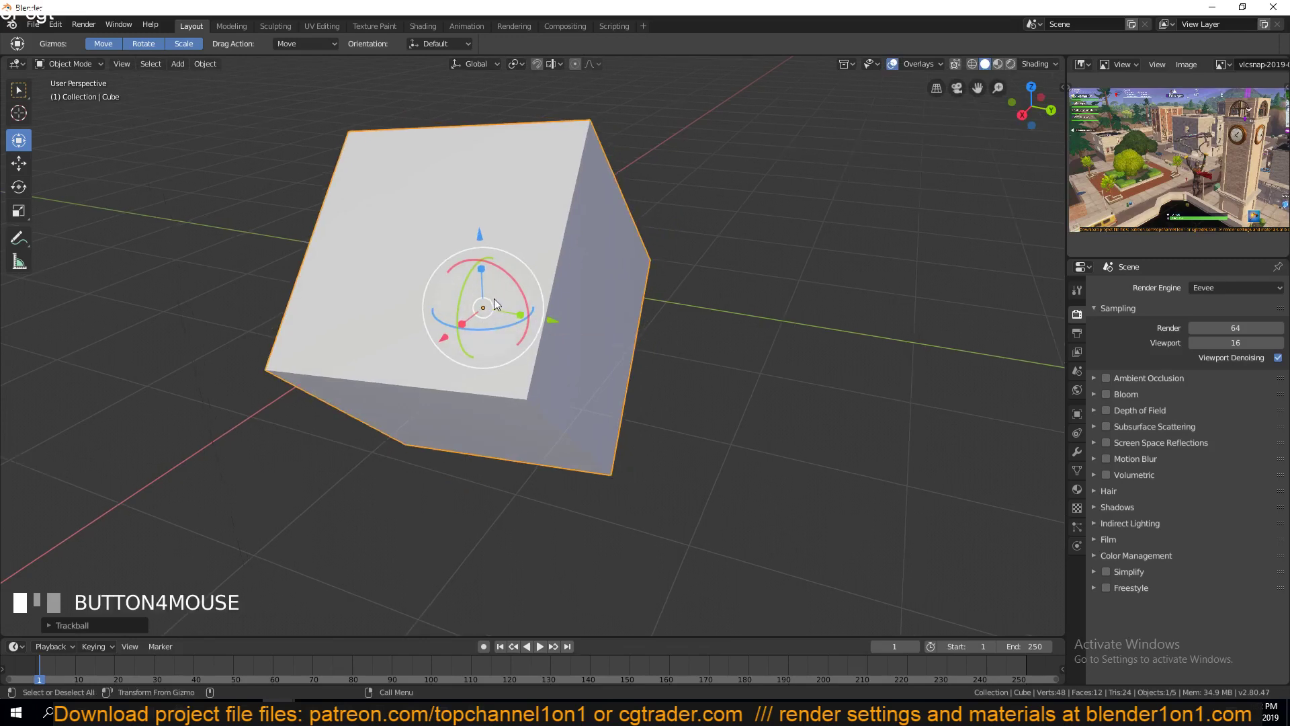
scroll("down", 3)
scroll("down", 3)
left_click(425, 345)
left_click(769, 309)
left_click(744, 318)
scroll("up", 3)
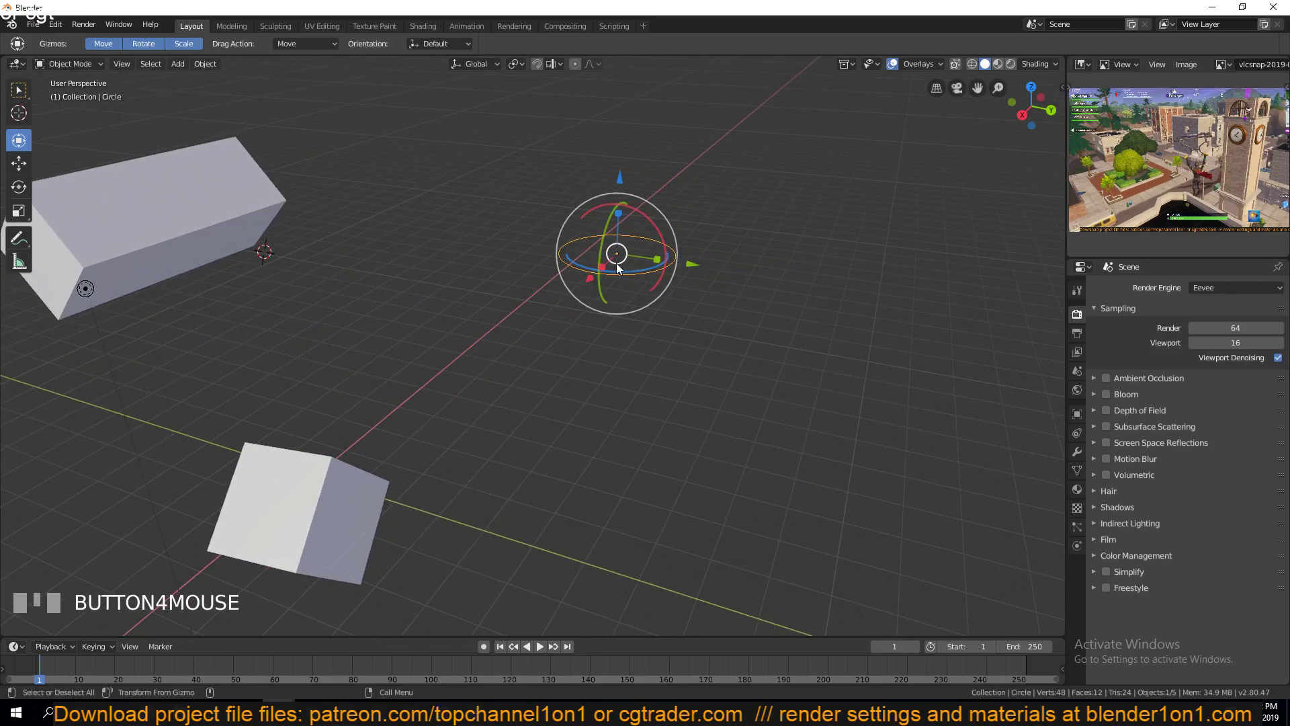
left_click(273, 451)
left_click(20, 96)
scroll("up", 3)
scroll("down", 3)
key("`")
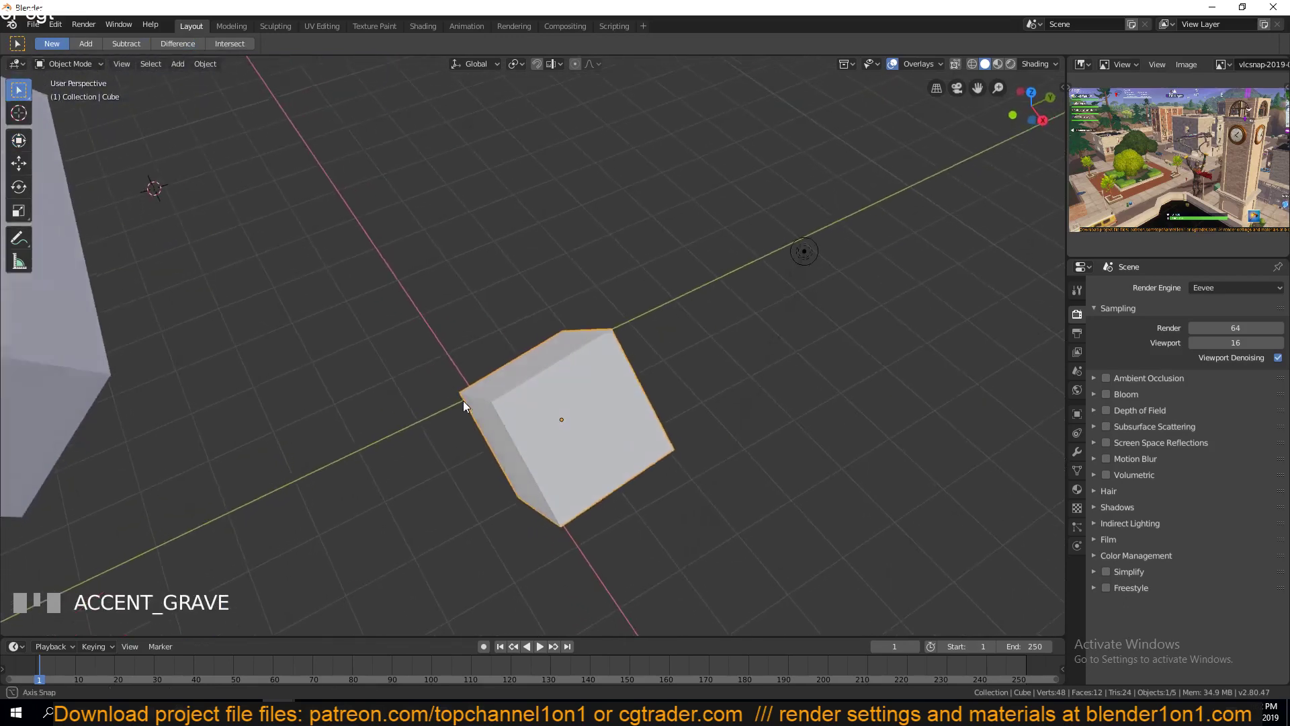
left_click(504, 364)
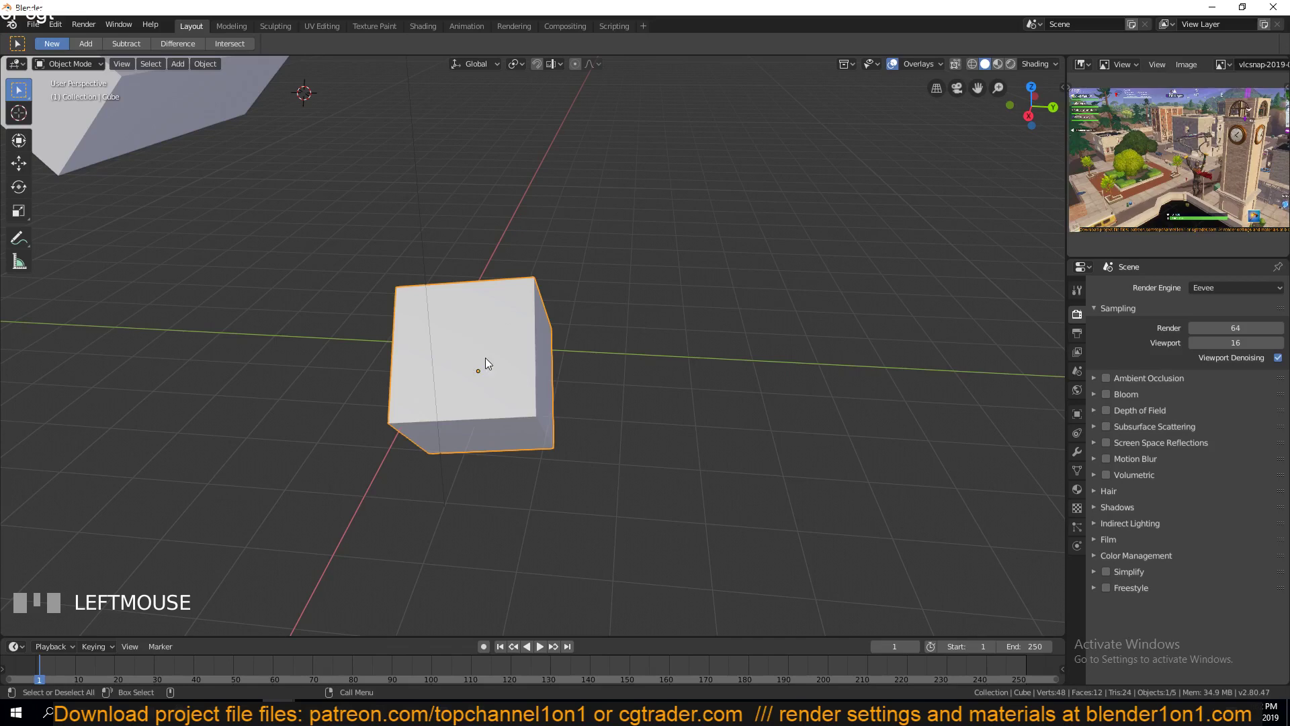
- Compare the tilted upper cube, then select the small original cube
scroll("up", 3)
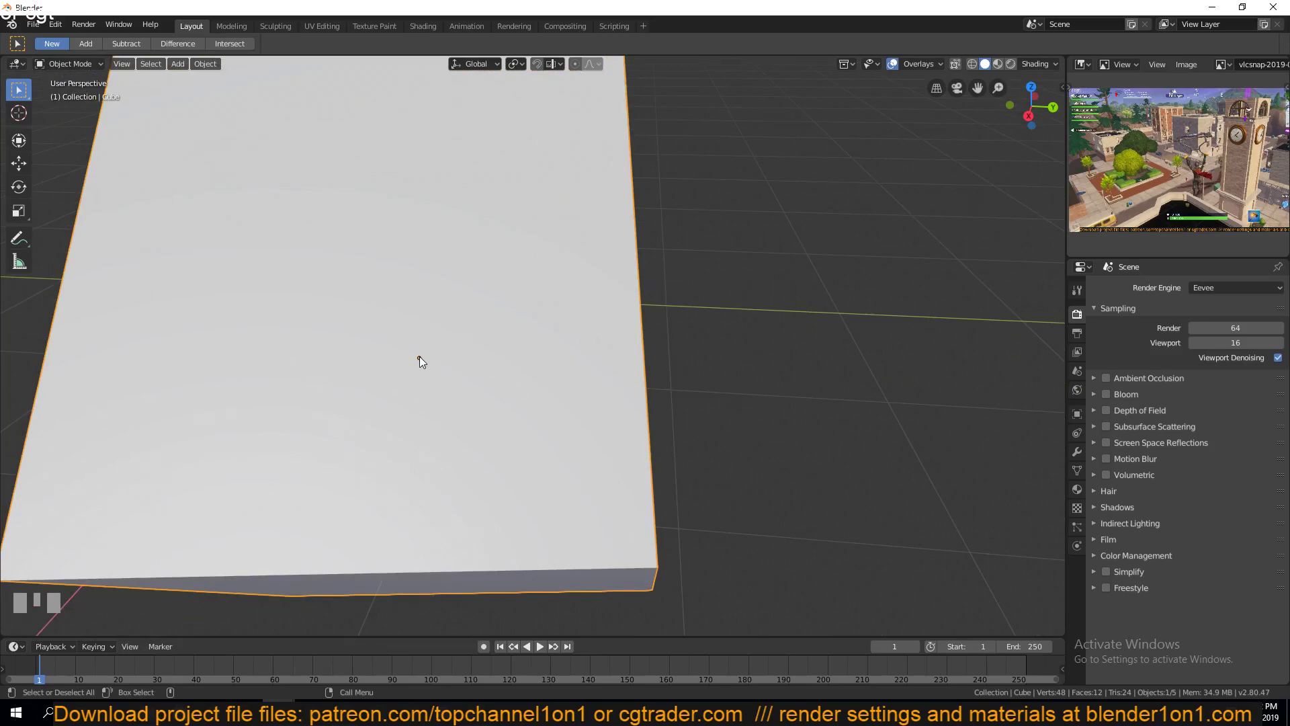
scroll("down", 3)
scroll("down", 3)
scroll("up", 3)
left_click(159, 189)
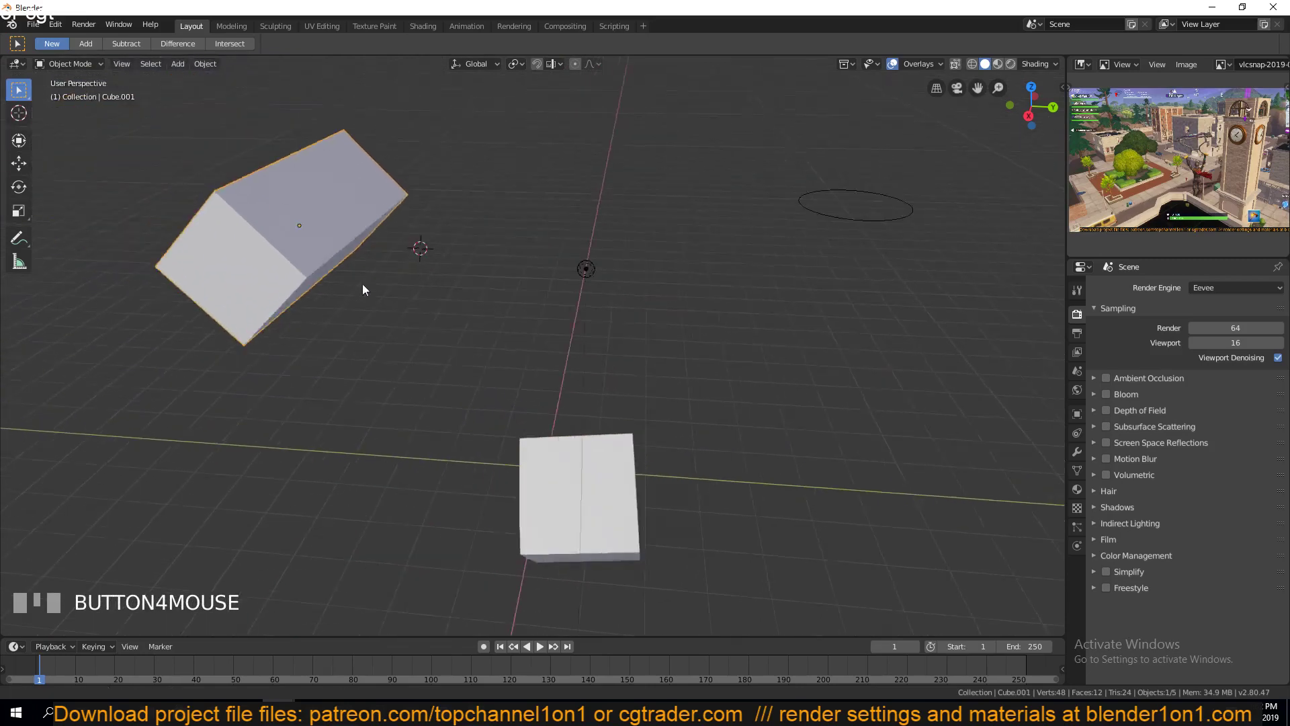
scroll("up", 3)
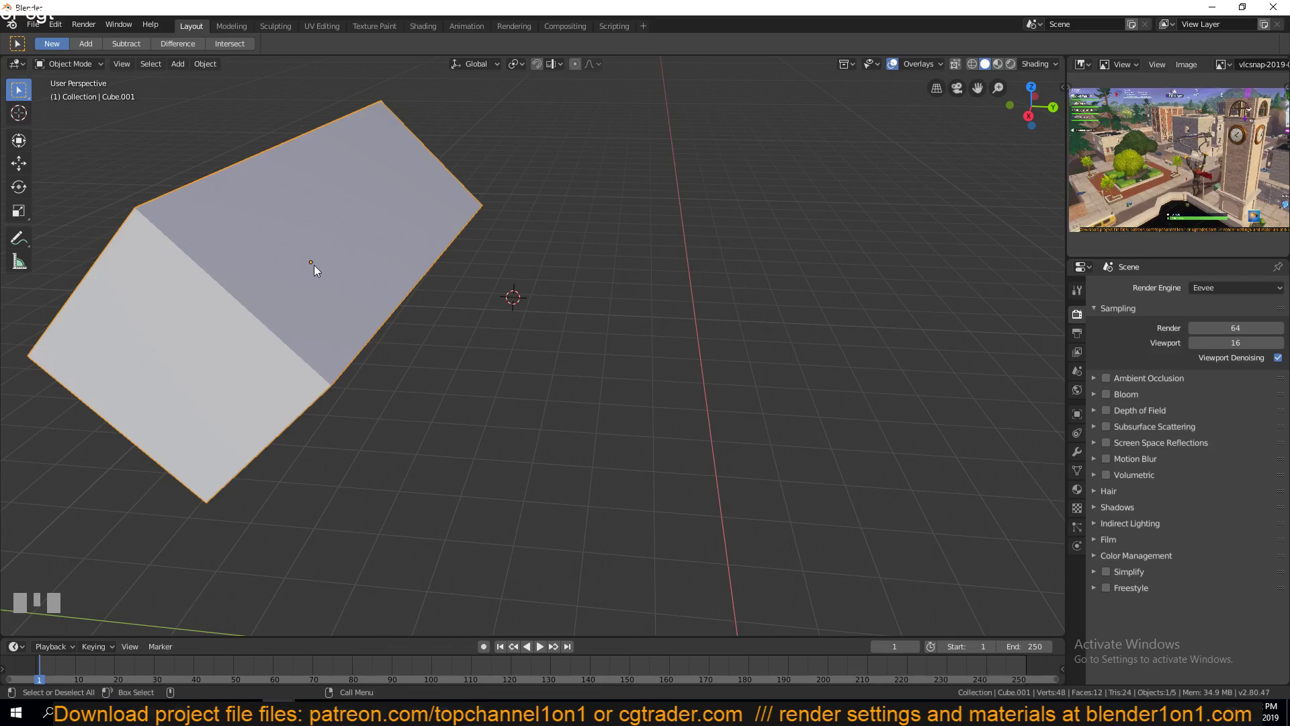
scroll("down", 3)
scroll("up", 3)
left_click(446, 418)
left_click(10, 146)
left_click(19, 147)
- Tilt the small cube to an angle using its rotation gizmo
left_click(442, 463)
left_click_drag(445, 436, 21, 127)
scroll("up", 3)
scroll("down", 3)
scroll("down", 3)
- Place the 3D cursor beside the cube and select the cubes in the viewport
left_click(20, 115)
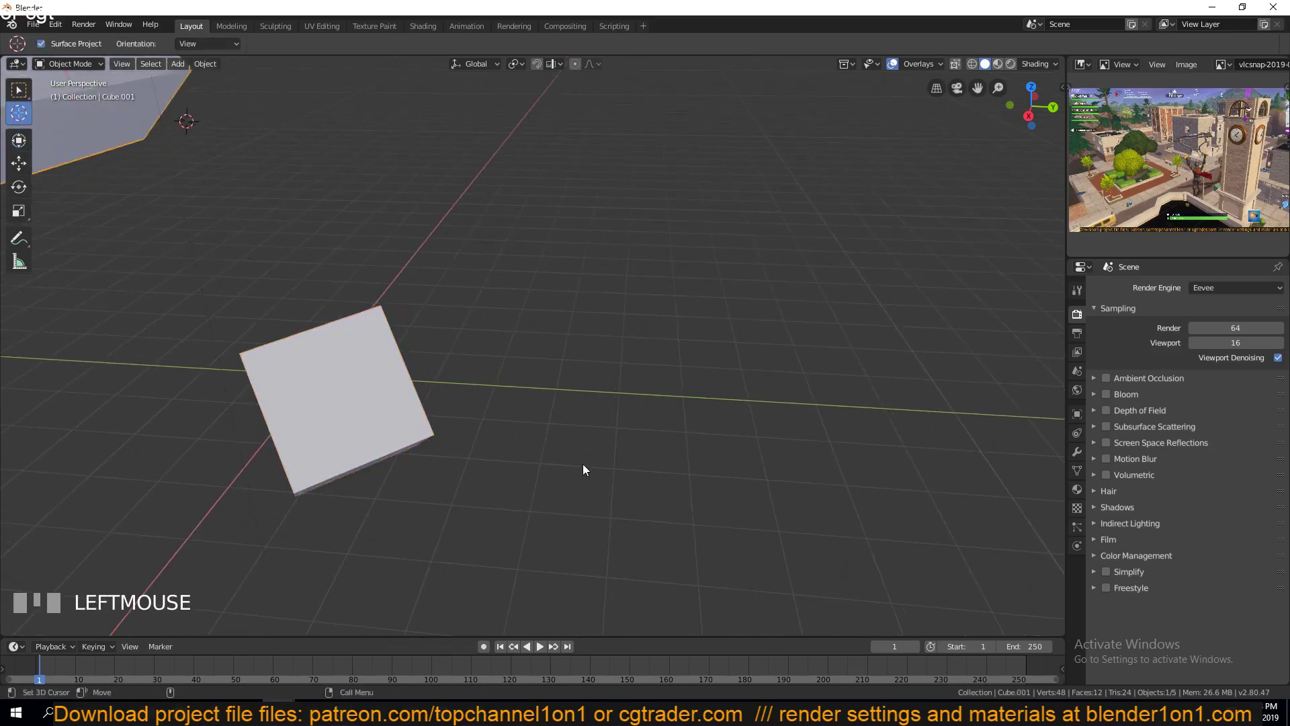
left_click(630, 468)
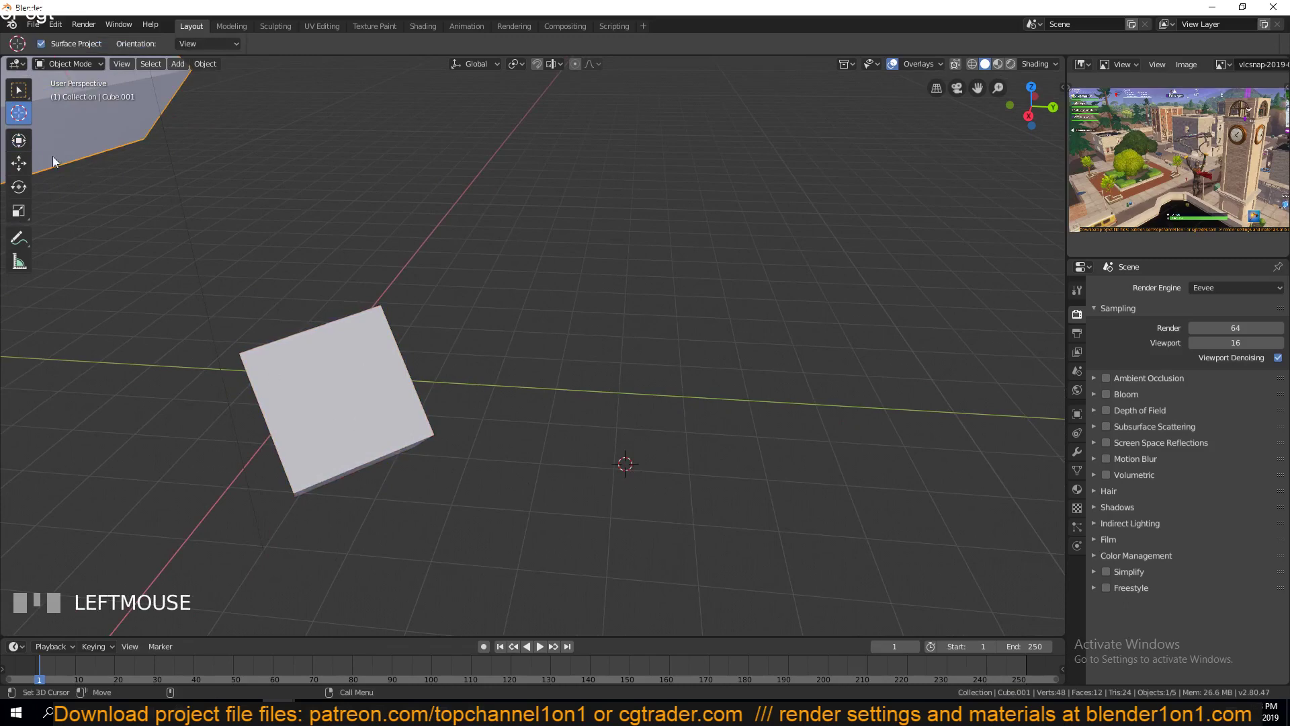
left_click(22, 99)
left_click(361, 389)
left_click(764, 438)
left_click(25, 99)
left_click(445, 426)
left_click(394, 404)
- Delete the cubes so only the camera, light and circle remain
left_click(31, 145)
left_click_drag(360, 387, 379, 334)
scroll("down", 3)
key("`")
scroll("down", 3)
key("`")
left_click_drag(583, 323, 527, 316)
key("x")
left_click(501, 368)
- Frame the whole scene and add a monkey head mesh at the 3D cursor
left_click(35, 121)
left_click_drag(15, 114, 883, 375)
key("shift+c")
key("`")
key("shift+a")
scroll("up", 3)
key("KP_Decimal")
key("`")
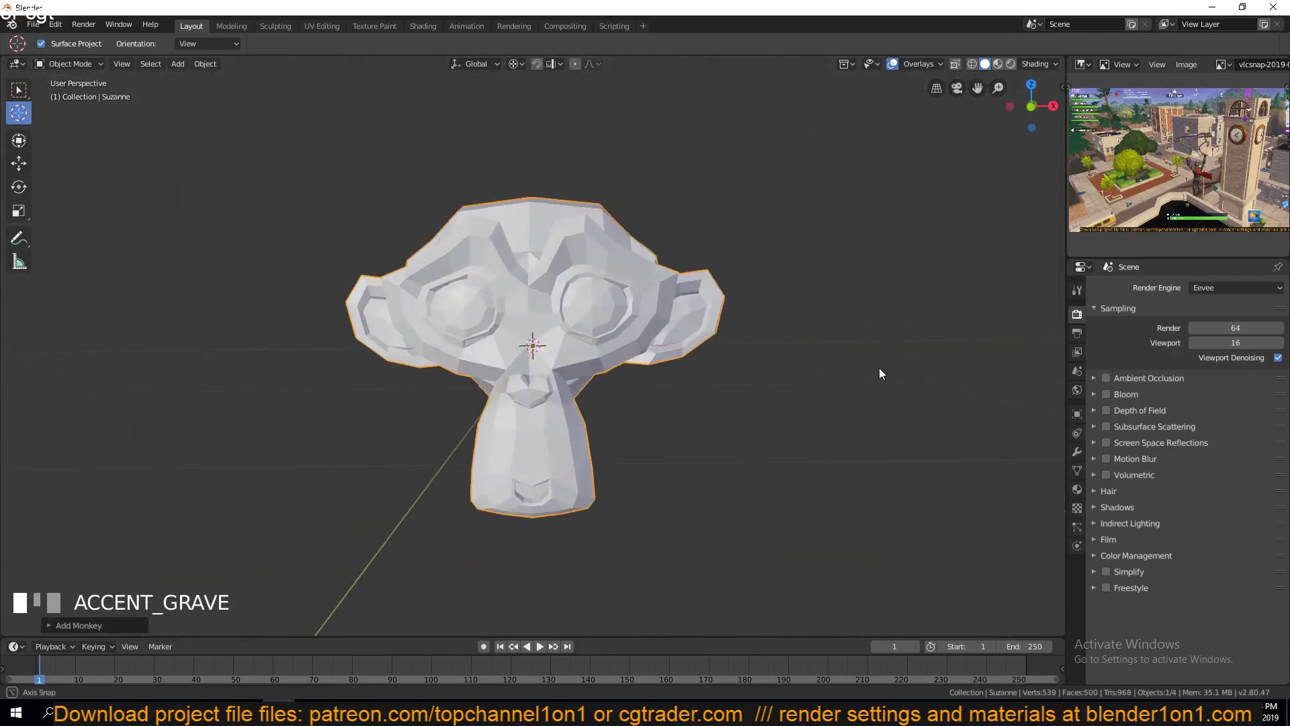
key("`")
left_click_drag(405, 319, 21, 207)
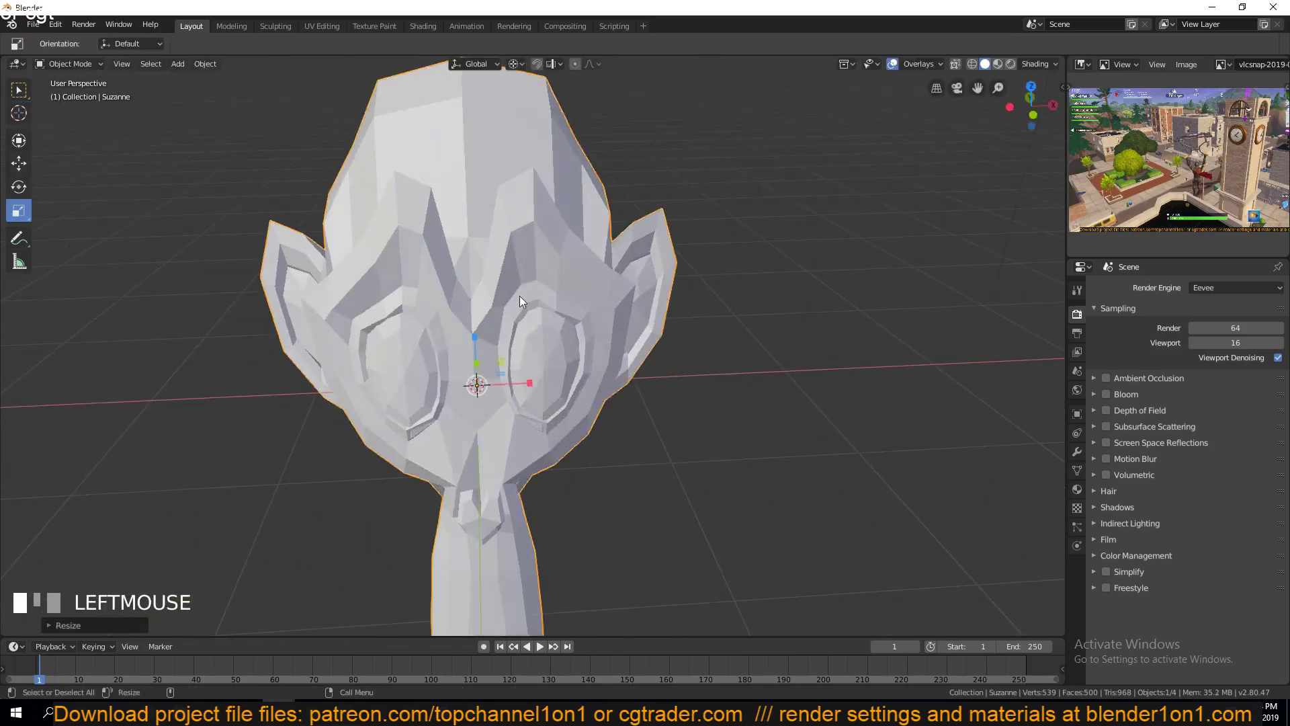
key("ctrl+z")
left_click(536, 390)
key("ctrl+z")
key("`")
left_click_drag(480, 410, 1010, 386)
left_click(514, 346)
left_click(928, 284)
left_click_drag(22, 209, 70, 177)
left_click(657, 289)
key("x")
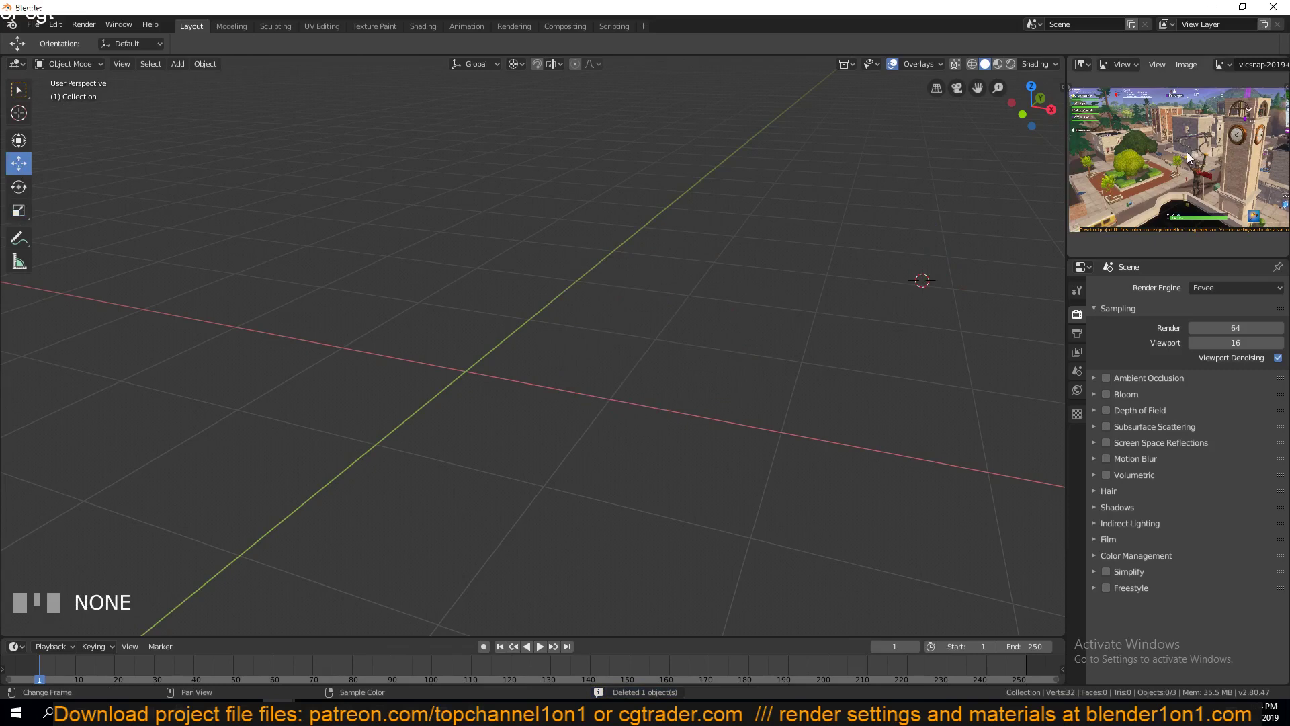
- Pan and zoom the reference image onto the clock tower
left_click_drag(1193, 160, 1104, 192)
scroll("up", 3)
scroll("down", 3)
scroll("up", 3)
scroll("down", 3)
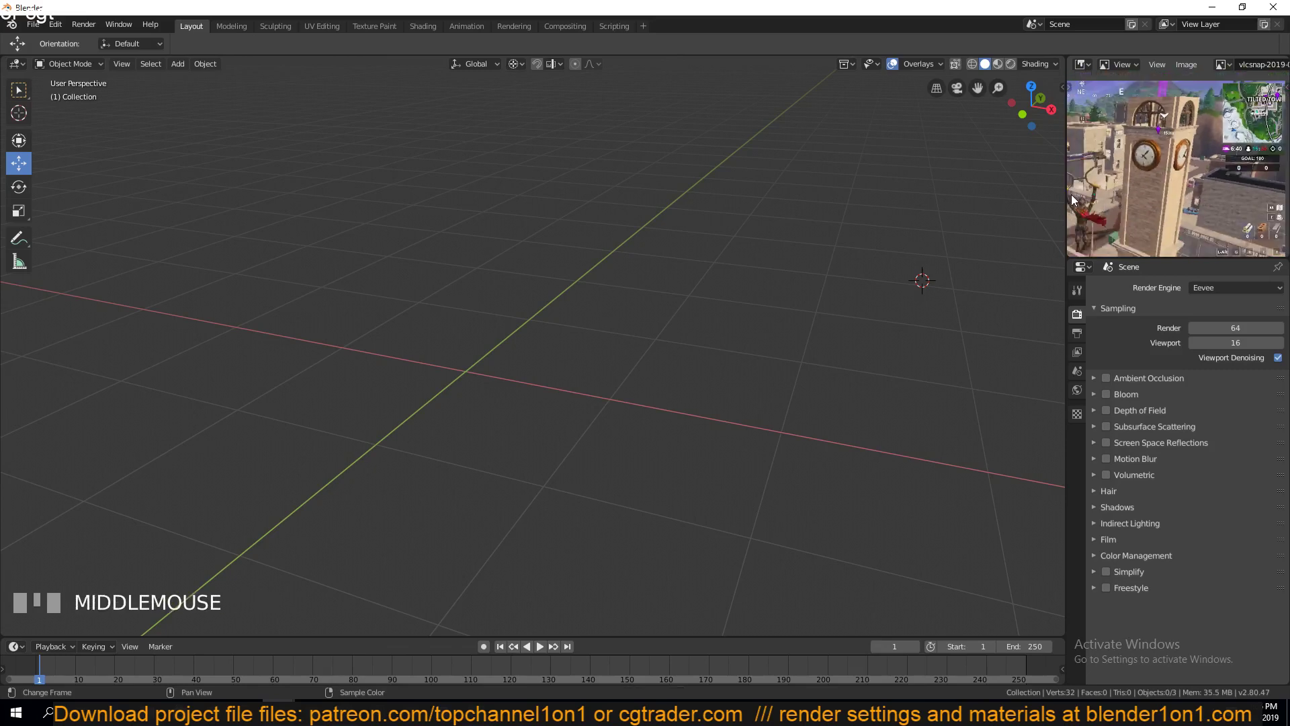
- Browse the Fortnite screenshots, then close the viewer to return to Blender
left_click(1065, 198)
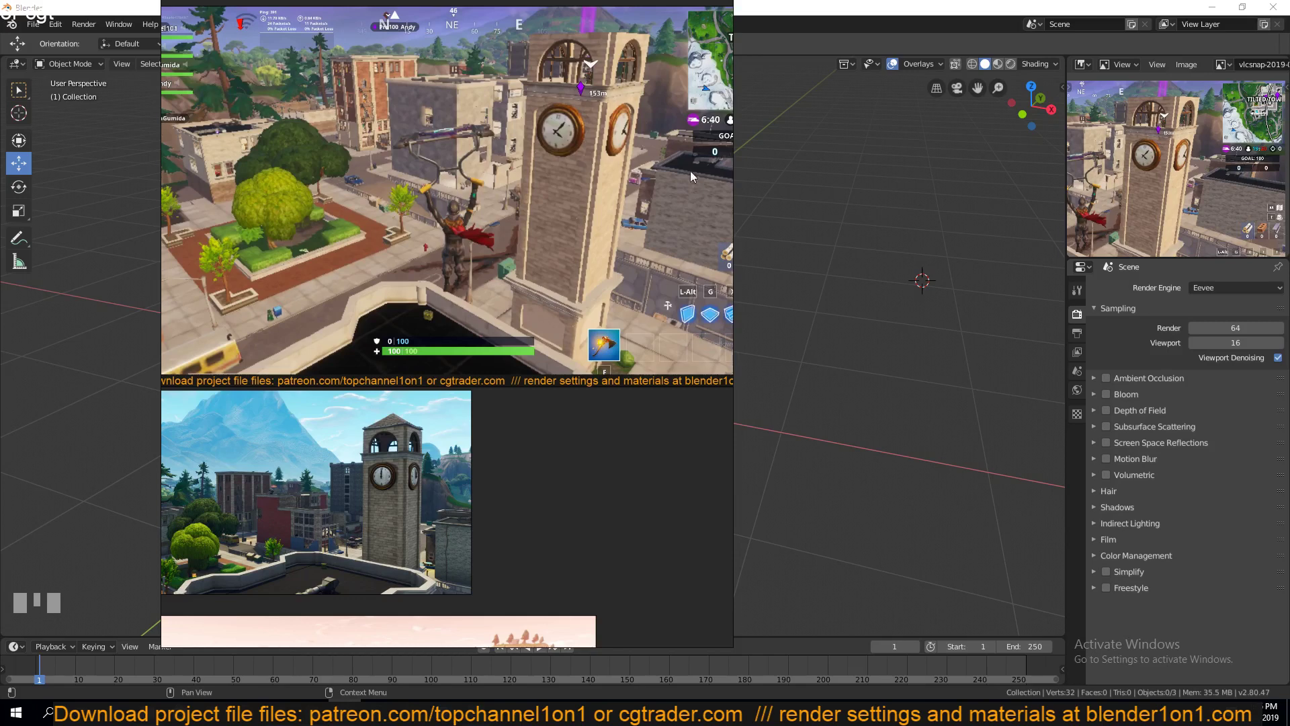
left_click(790, 200)
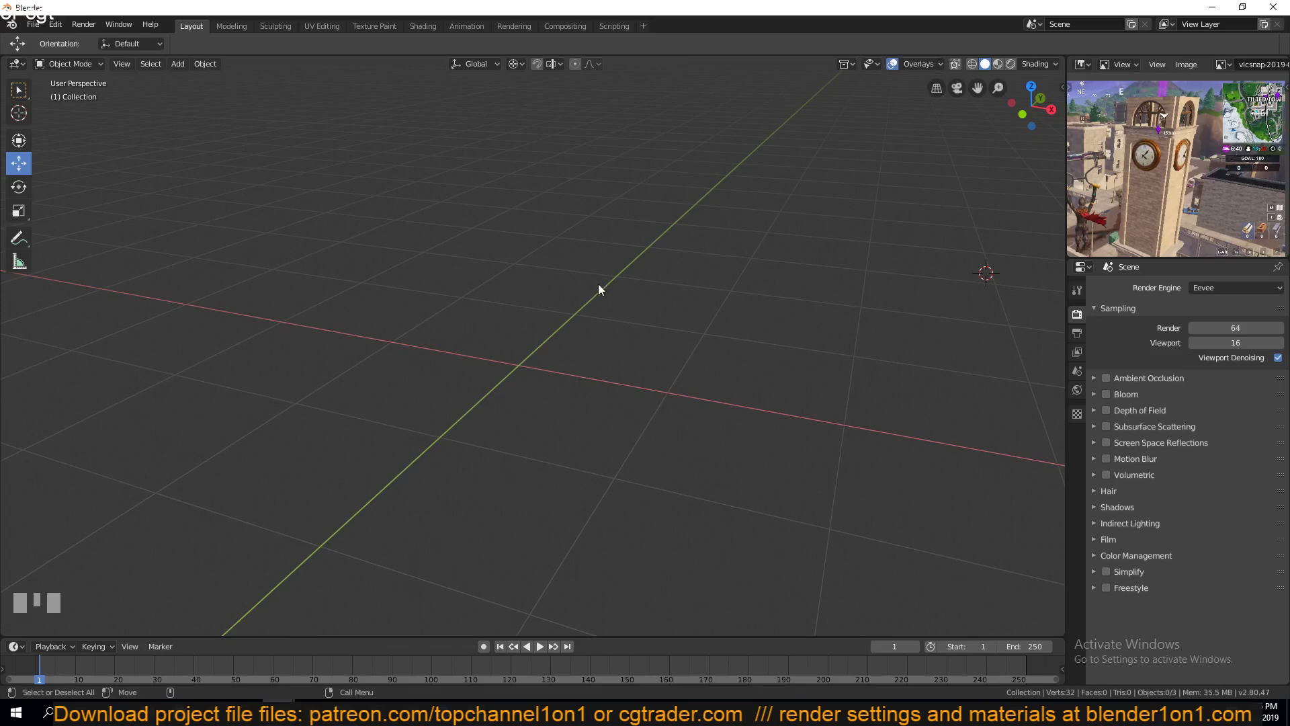
- Frame the scene, add a plane, then delete it again
key("shift+c")
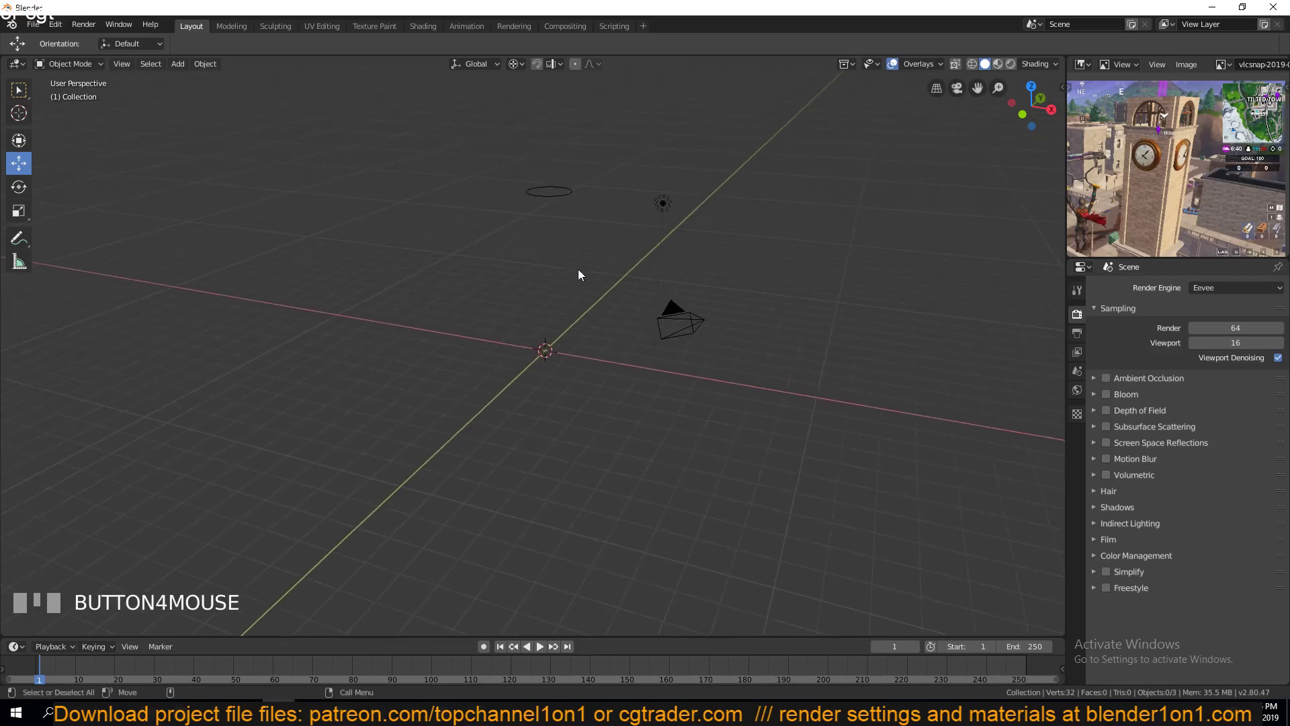
key("shift+a")
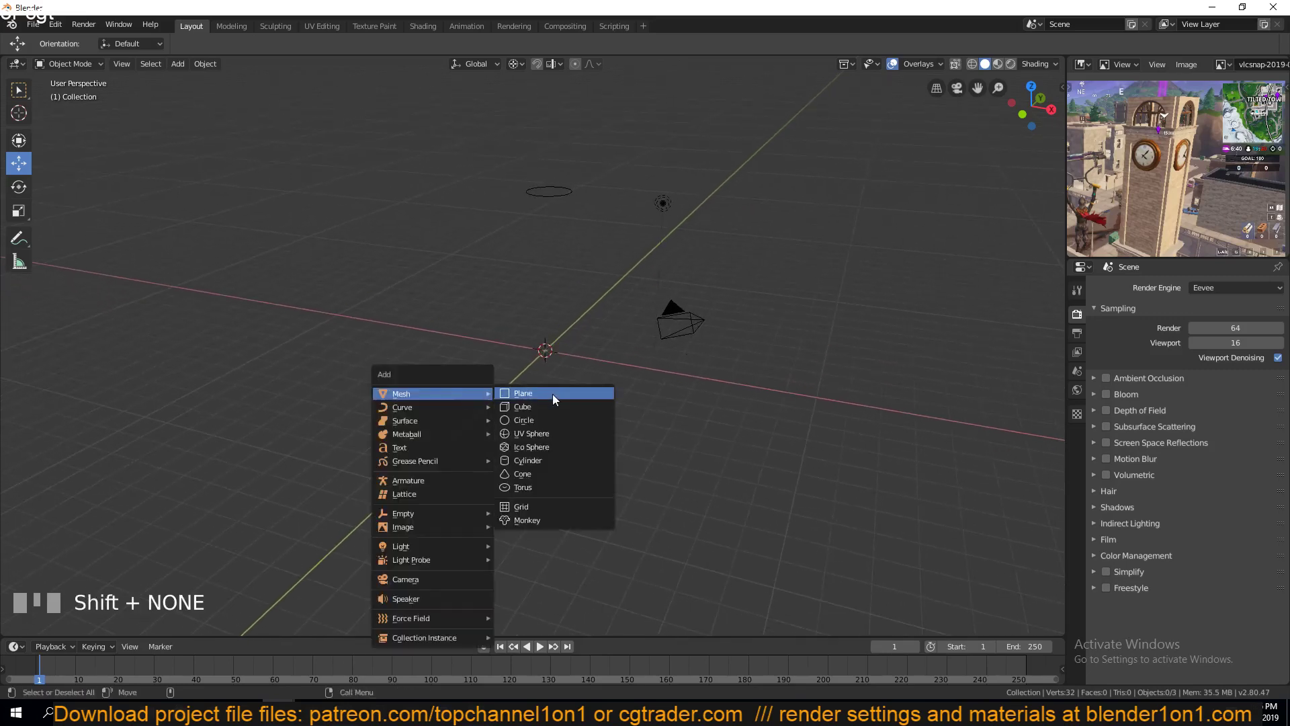
key("x")
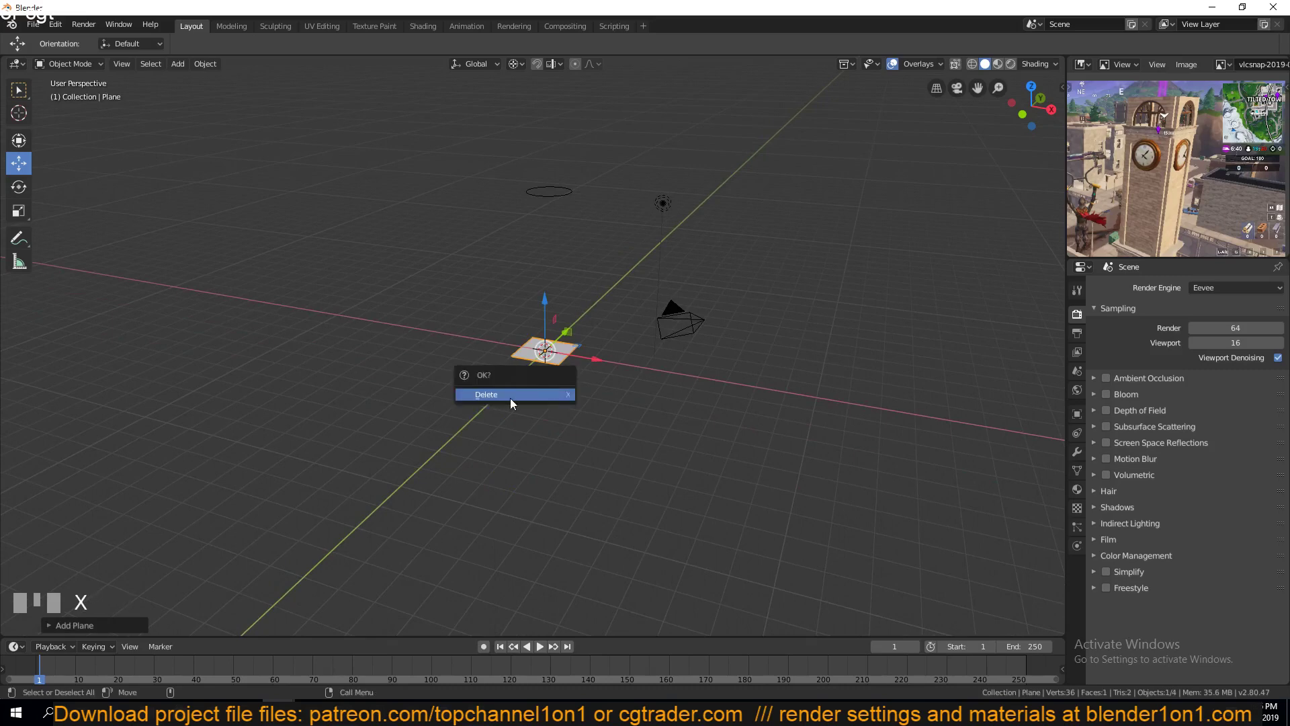
- Add a monkey head mesh at the scene centre and zoom in on it
key("shift+a")
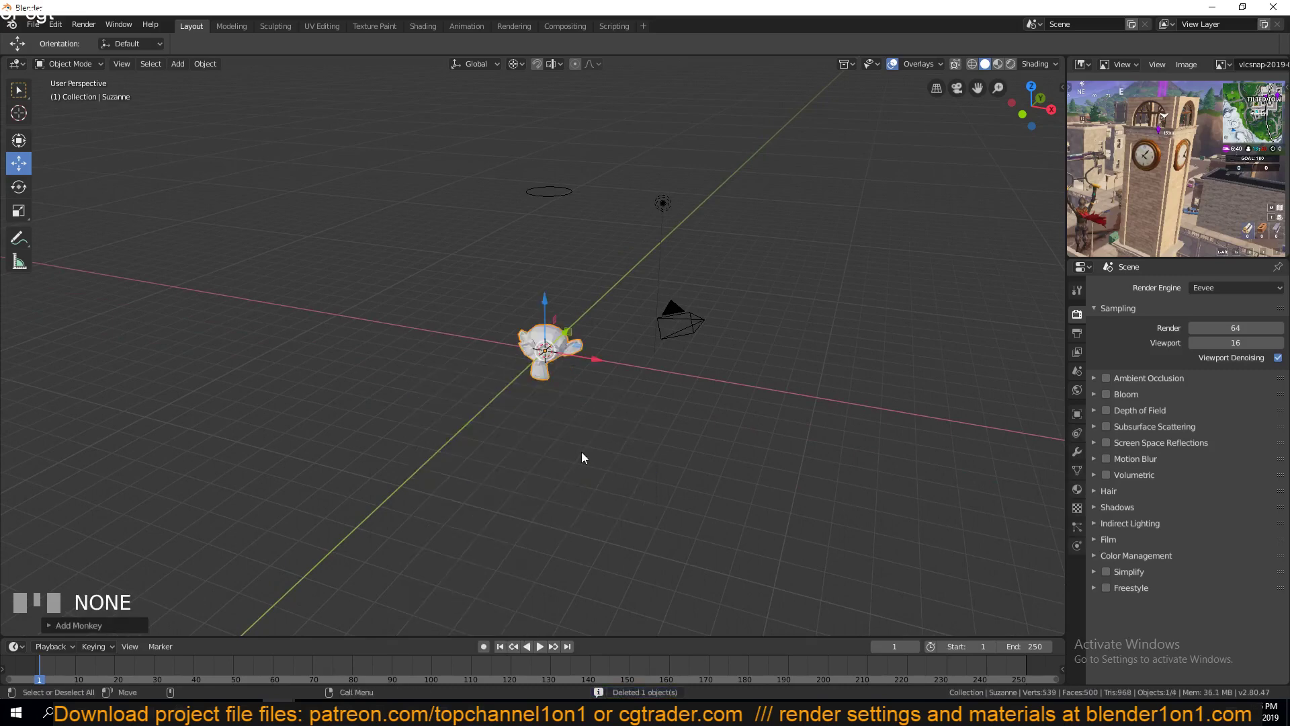
key("KP_Decimal")
key("`")
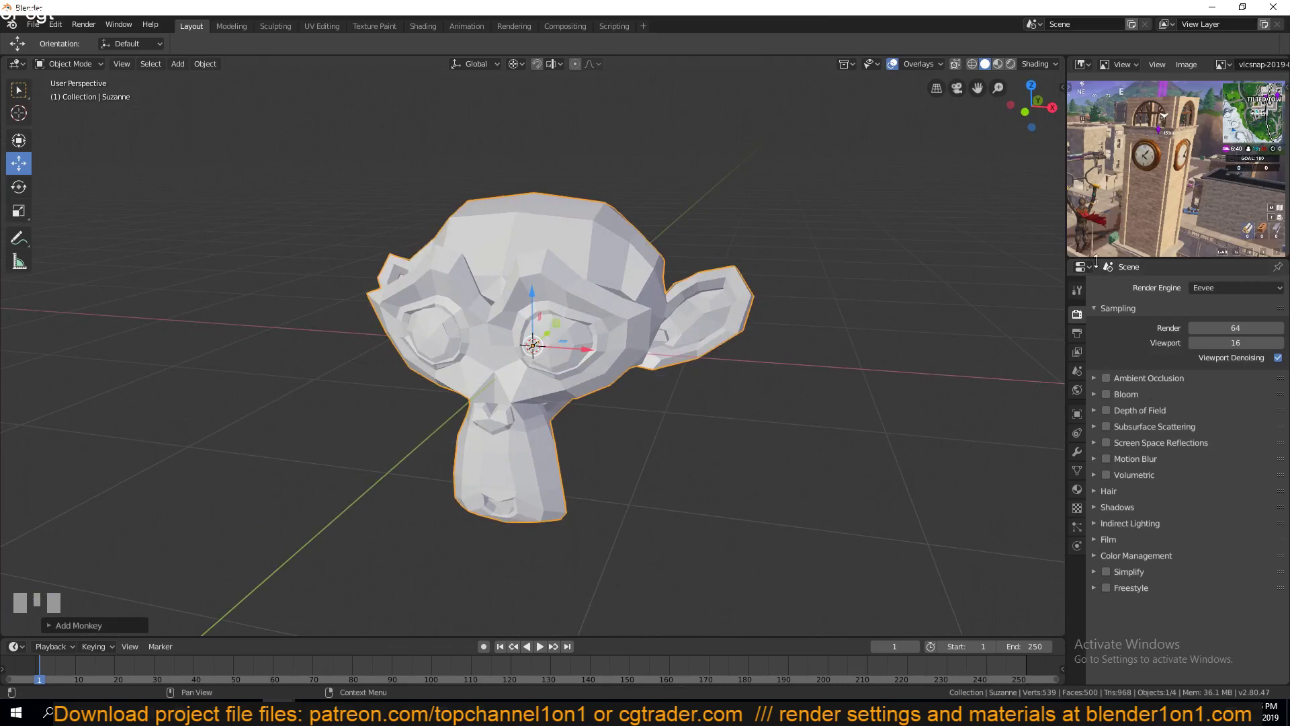
- Give the monkey head a Mirror modifier across the X axis in Modifier Properties
left_click_drag(1077, 270, 642, 272)
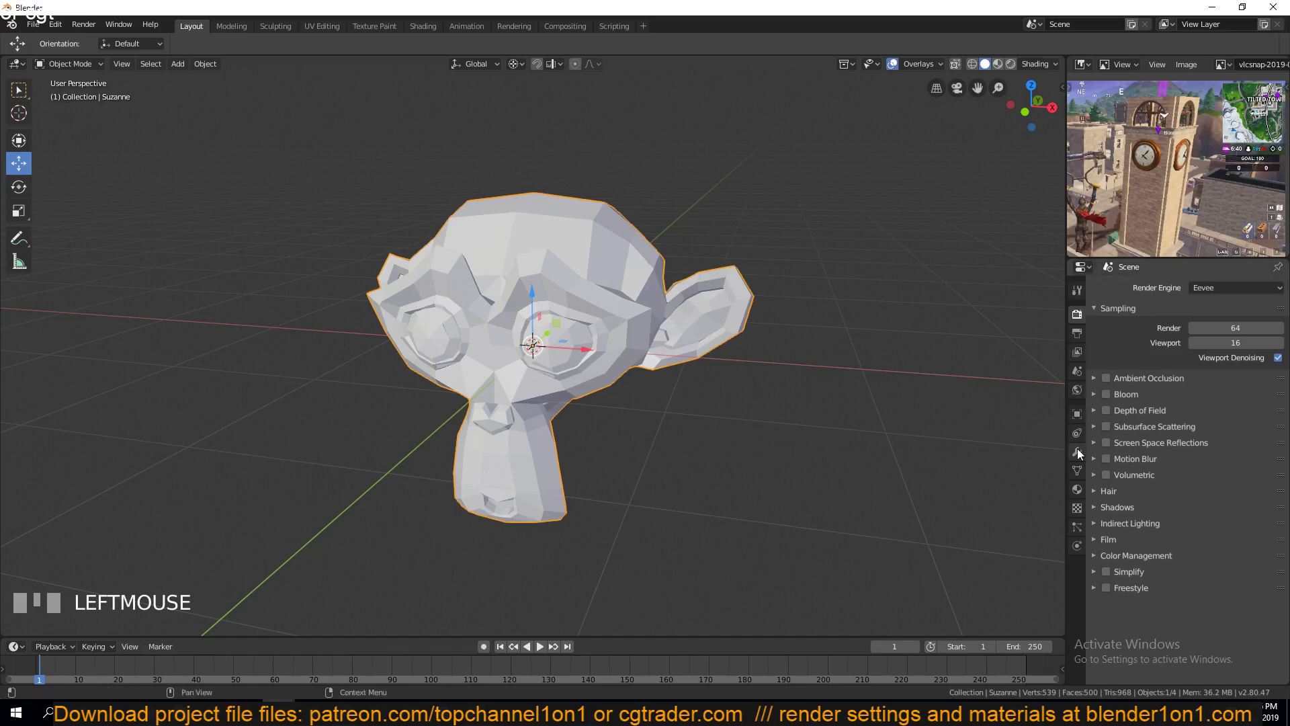
left_click(1082, 453)
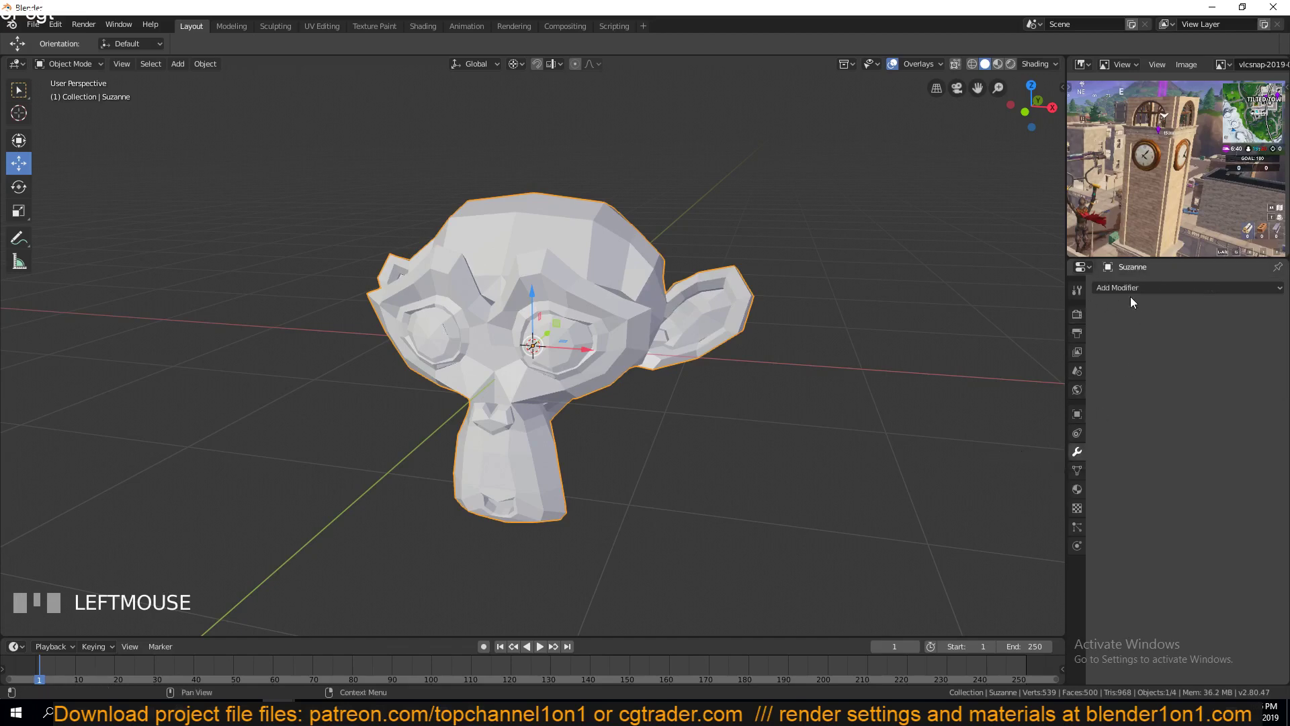
left_click_drag(1160, 288, 1201, 285)
left_click_drag(1154, 292, 1161, 173)
left_click_drag(1161, 173, 1146, 291)
- Orbit and zoom around the mirrored monkey head to check the result
scroll("down", 3)
scroll("up", 3)
scroll("up", 3)
left_click_drag(1146, 291, 556, 327)
scroll("down", 3)
scroll("down", 3)
scroll("down", 3)
key("`")
key("`")
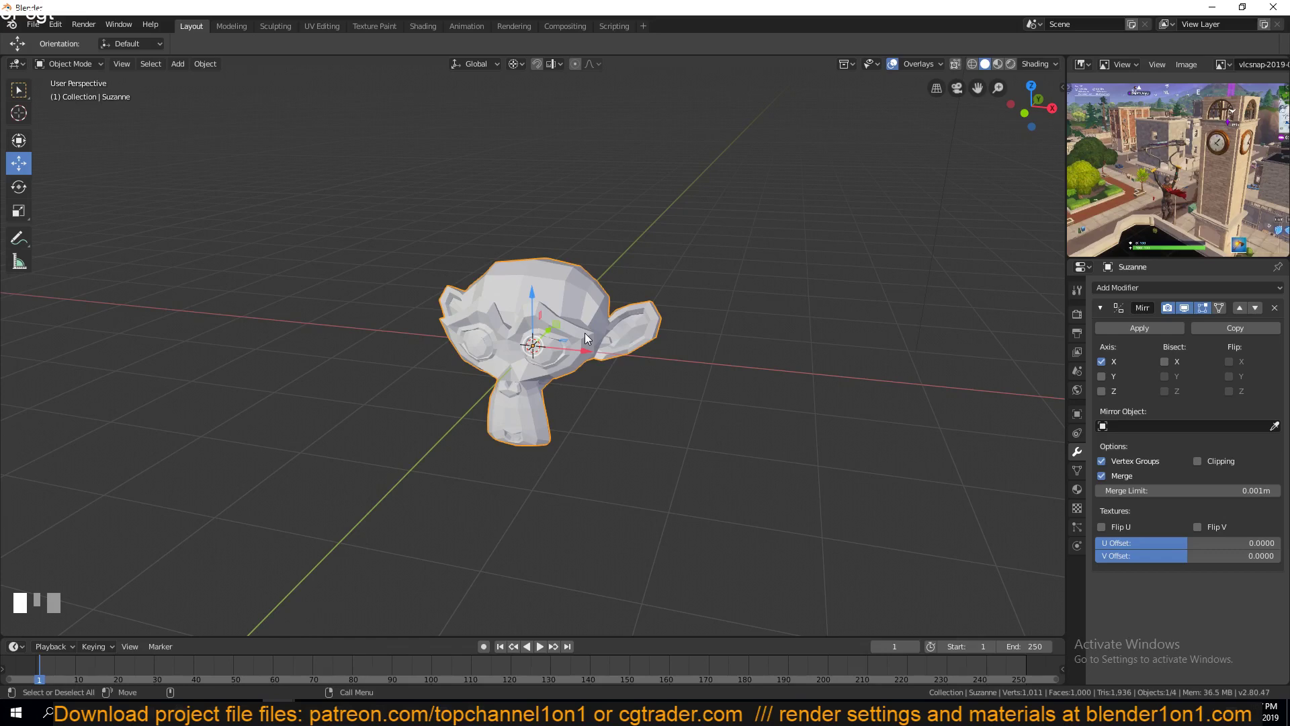
- View the mirrored monkey head in Front Orthographic and toggle into mesh editing
scroll("up", 3)
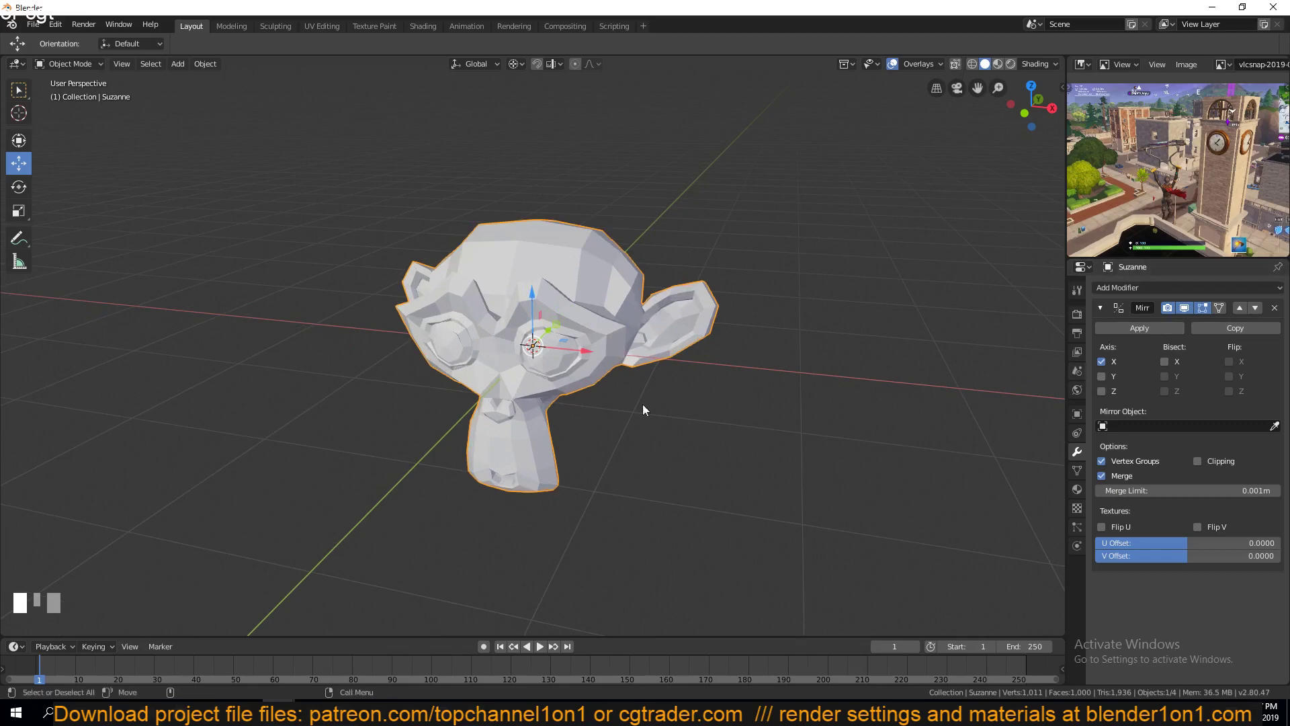
key("KP_1")
scroll("up", 3)
left_click_drag(434, 352, 317, 354)
scroll("down", 3)
left_click_drag(320, 388, 443, 190)
key("Tab")
key("Tab")
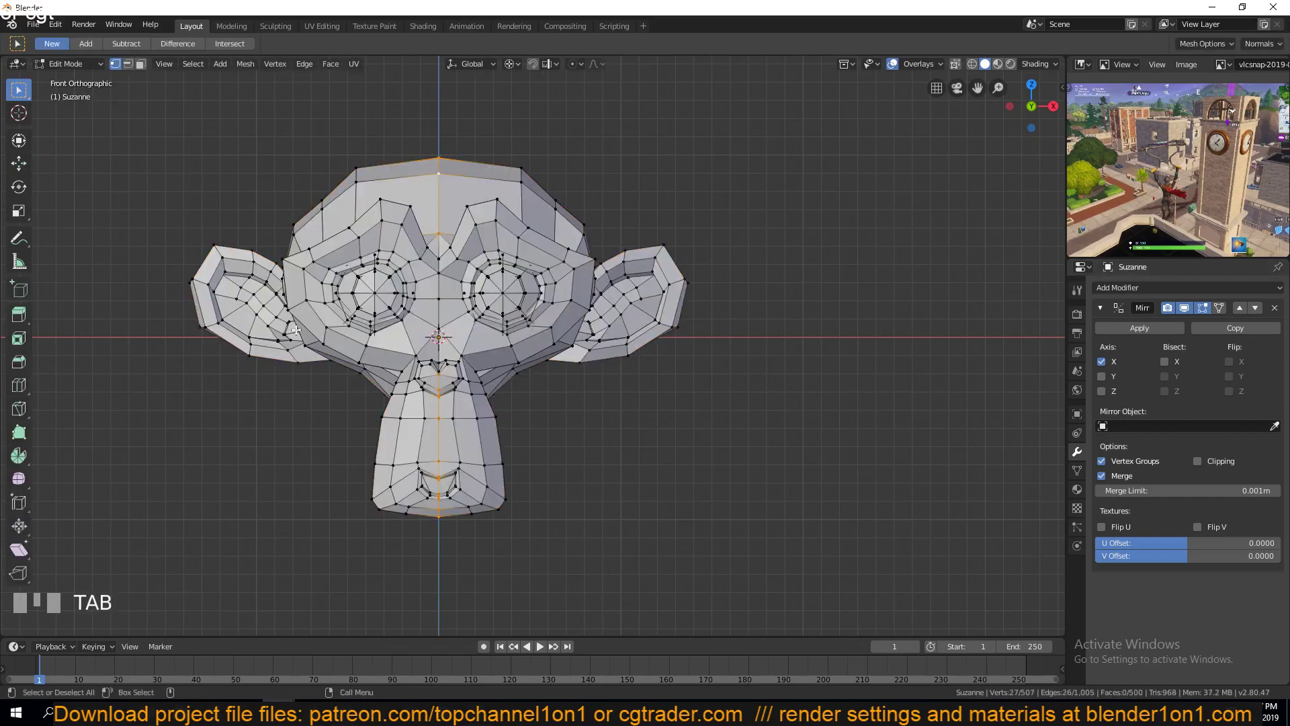
- Select all monkey vertices and slide them sideways along X so the mirror shows two heads
key("a")
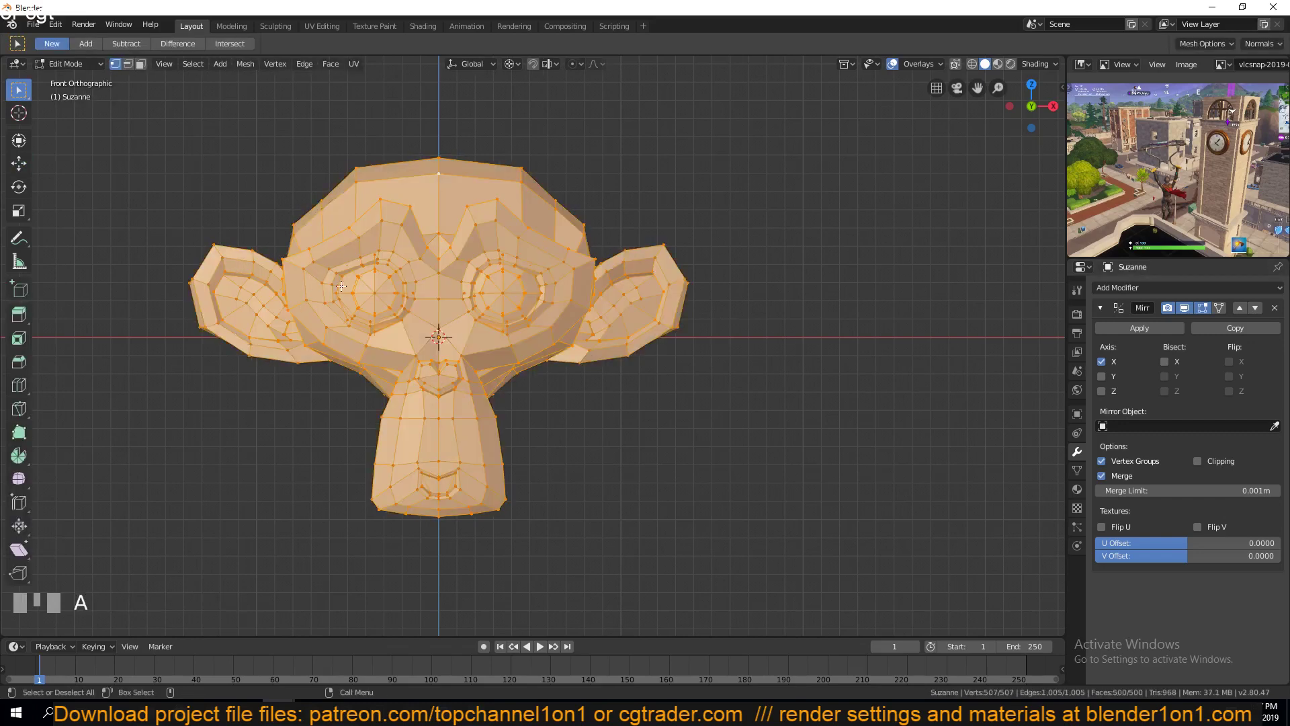
key("f")
key("g")
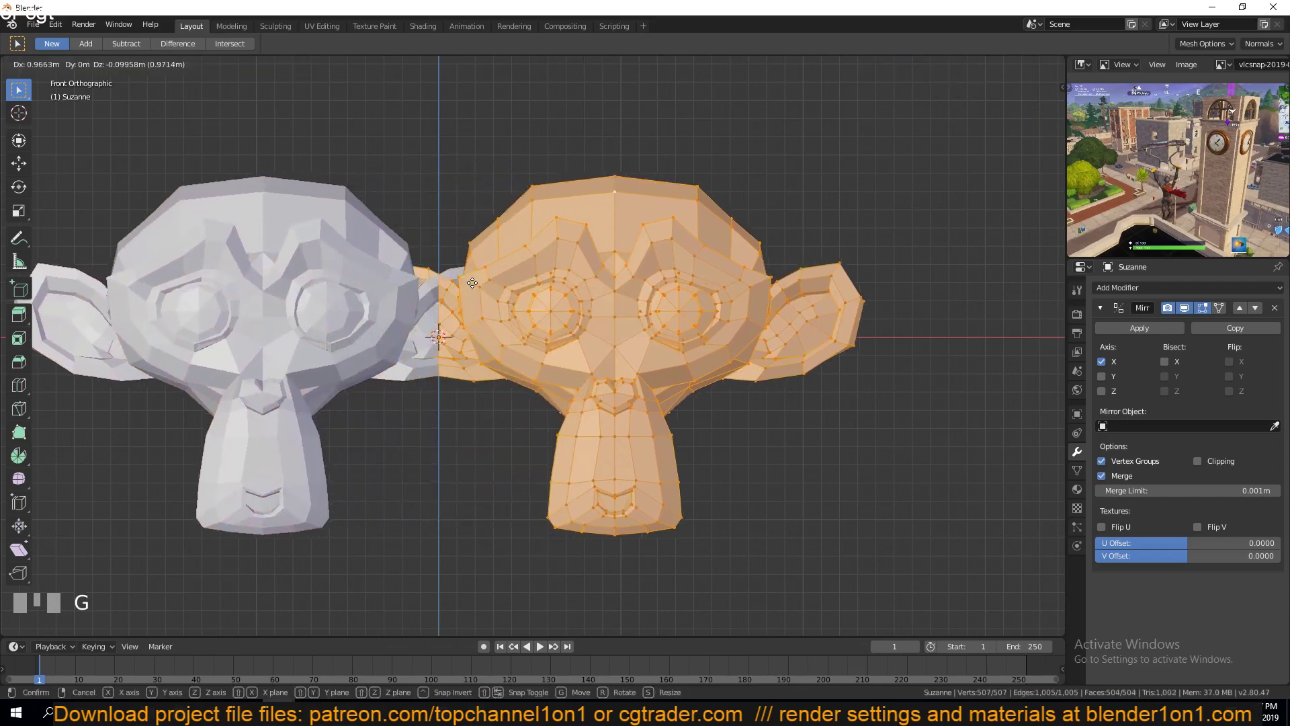
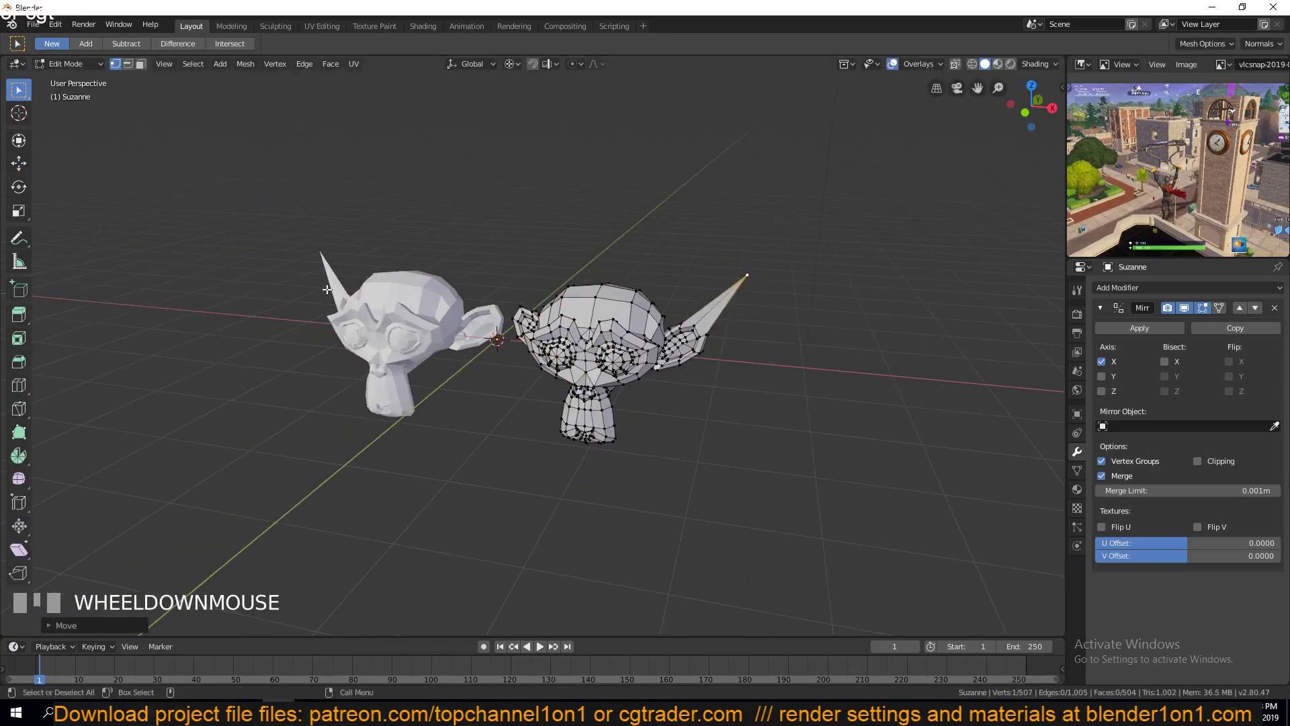
- Return to Object Mode and frame the two-headed monkey in the viewport
key("Tab")
scroll("up", 3)
key("Tab")
left_click(480, 355)
key("Tab")
left_click_drag(1194, 205, 330, 229)
scroll("up", 3)
scroll("down", 3)
scroll("down", 3)
scroll("up", 3)
- Select the mirrored monkey and delete it from the scene
left_click(329, 229)
left_click(441, 229)
key("x")
scroll("down", 3)
- Add a Plane mesh at the scene centre
key("`")
scroll("up", 3)
key("`")
key("shift+a")
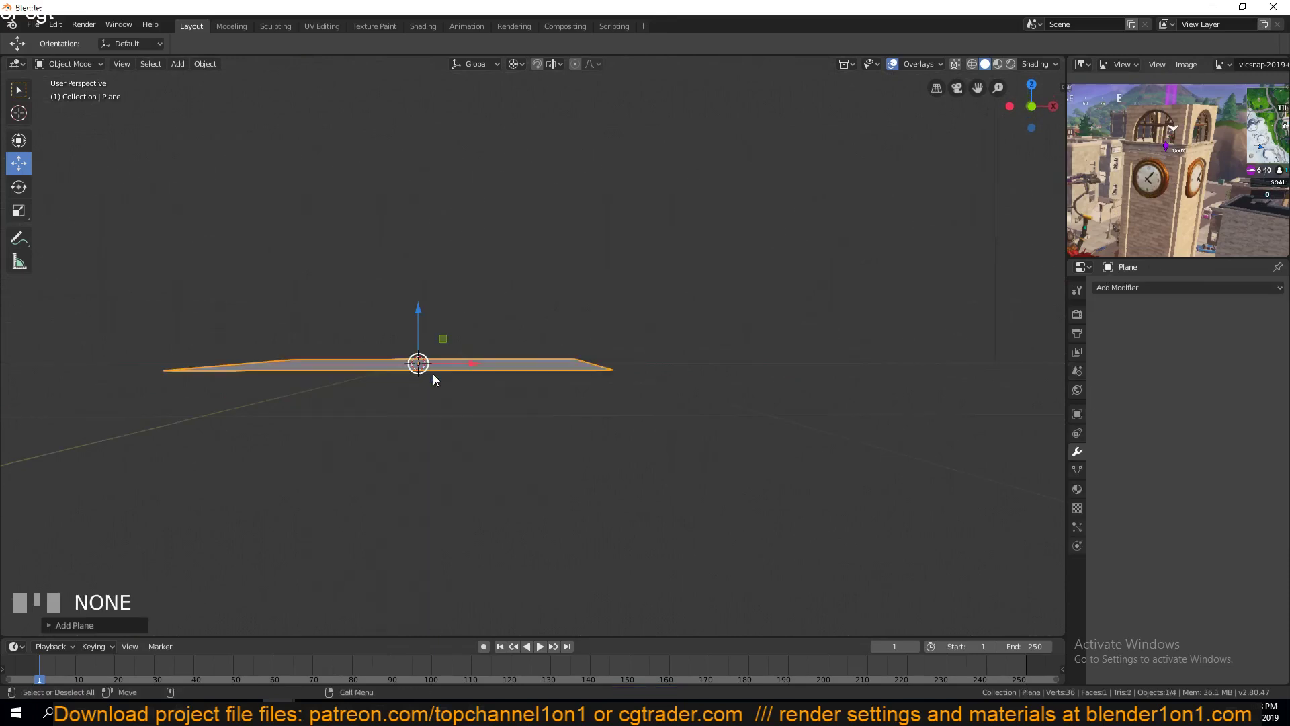
- Rotate the plane 90 degrees about X so it stands upright like a wall
key("r")
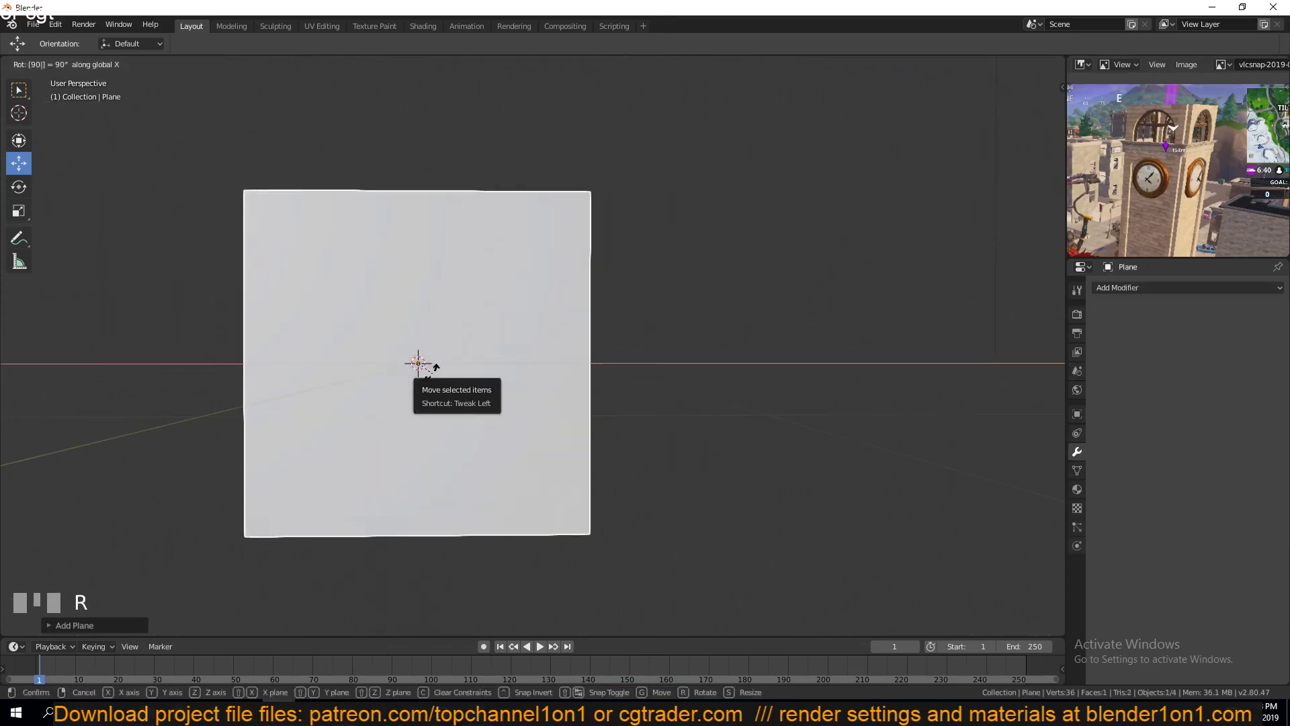
left_click(436, 380)
key("`")
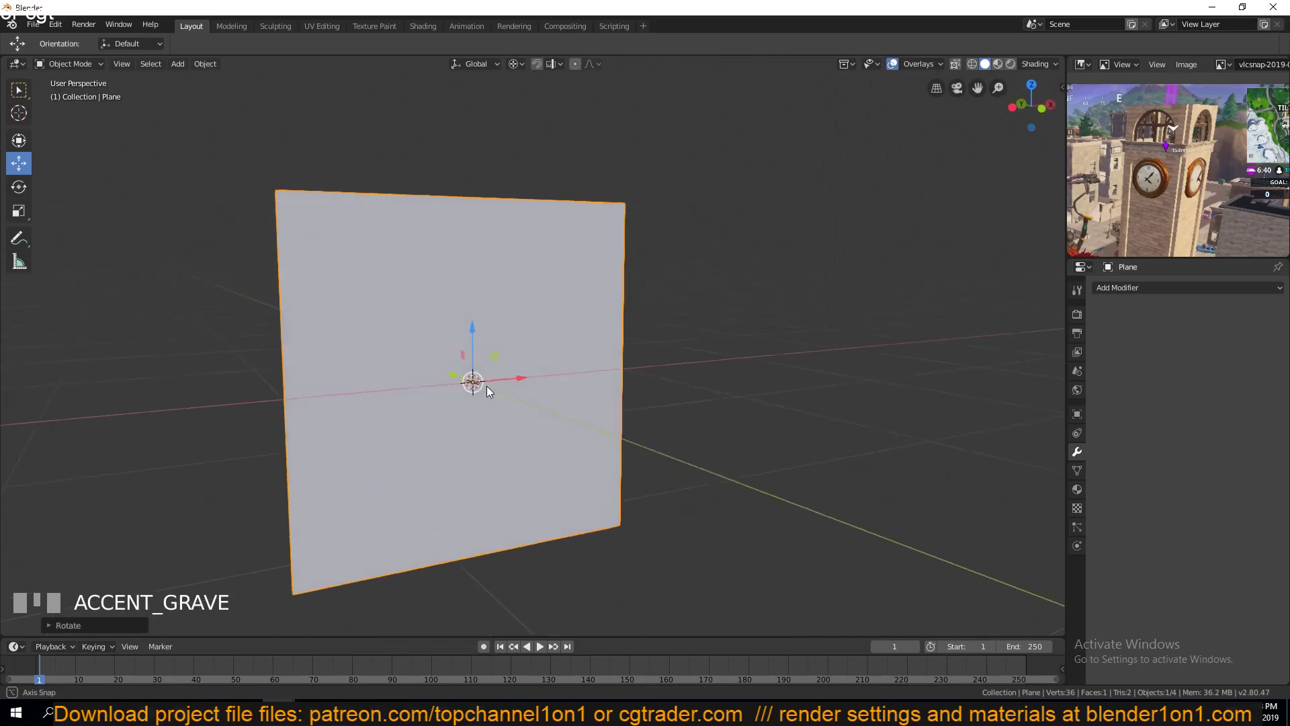